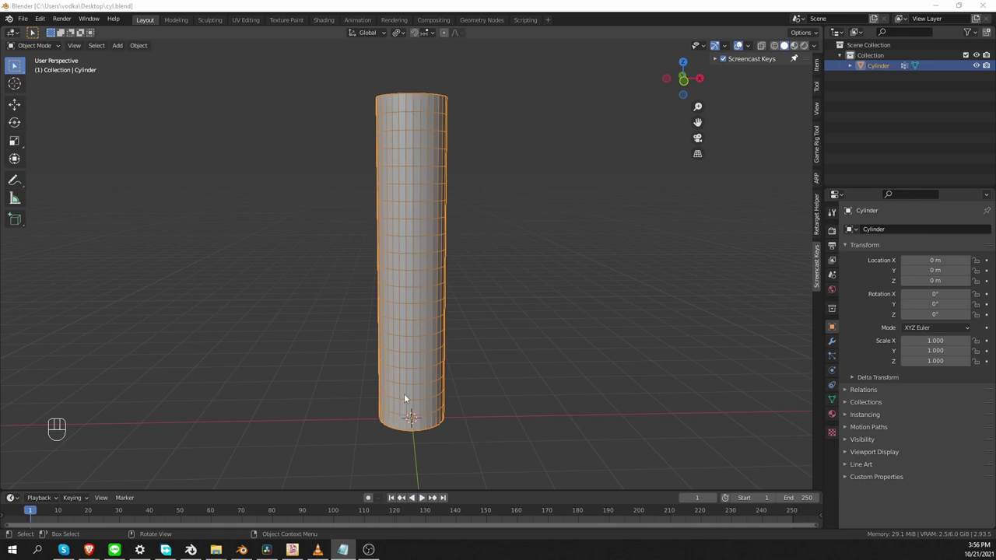
# Step: Add an armature, stretch its bone up the cylinder's height, and start parenting the cylinder to it
pyautogui.middleClick(424, 353)
pyautogui.press('shift+a')
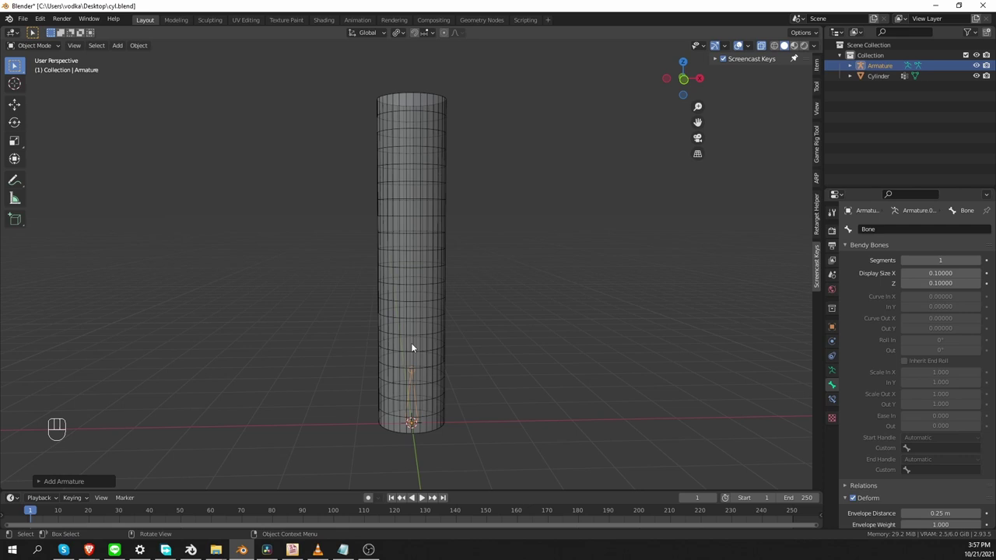
pyautogui.moveTo(35, 48); pyautogui.dragTo(36, 69)
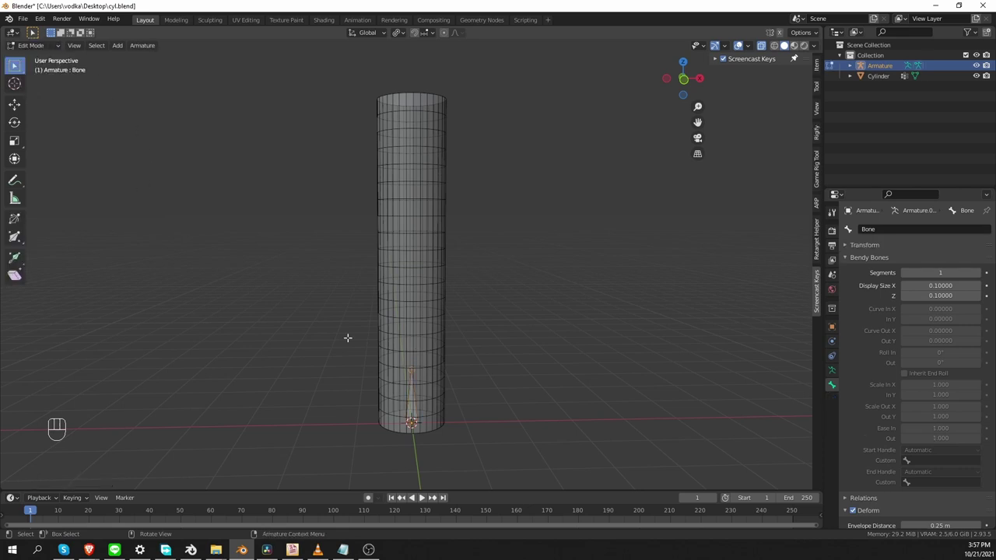
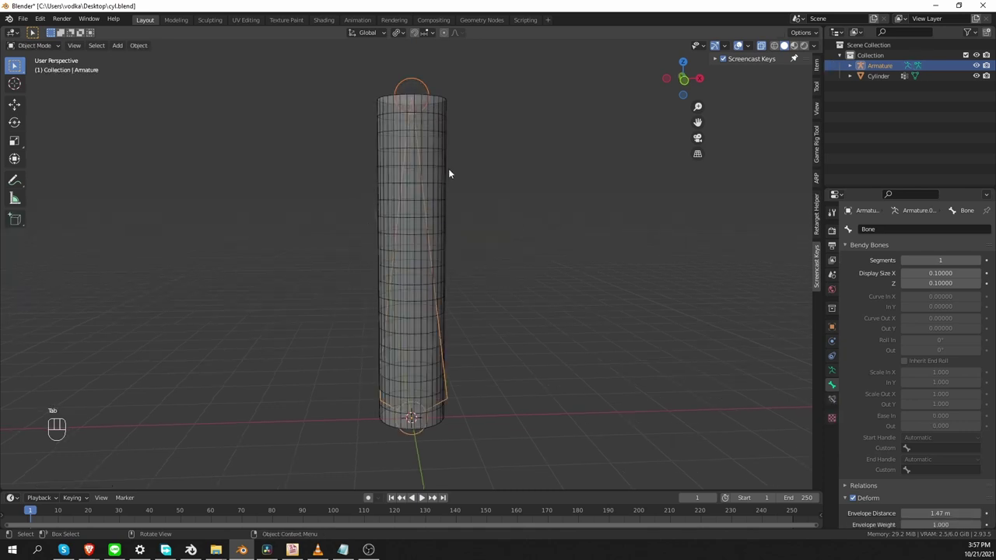
pyautogui.click(447, 159)
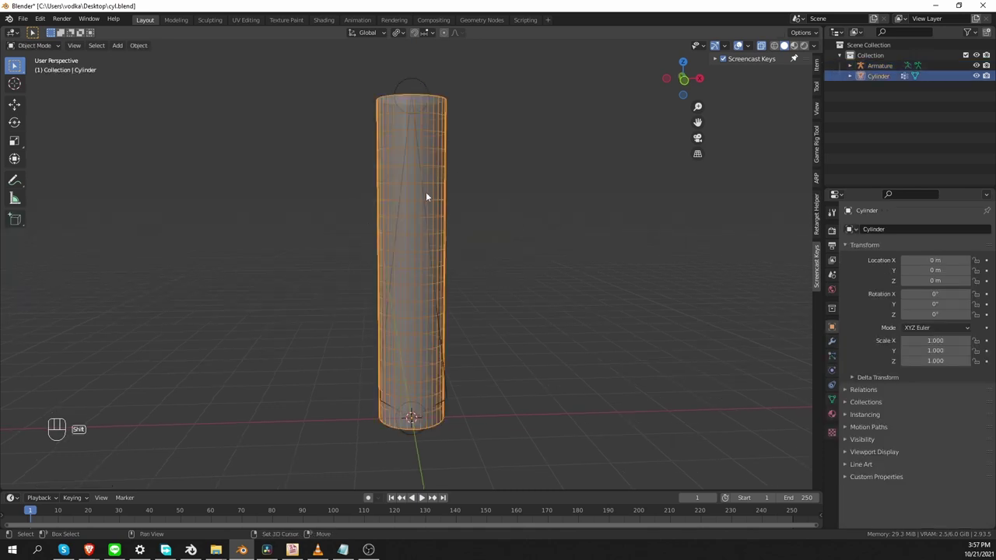
pyautogui.press('ctrl+p')
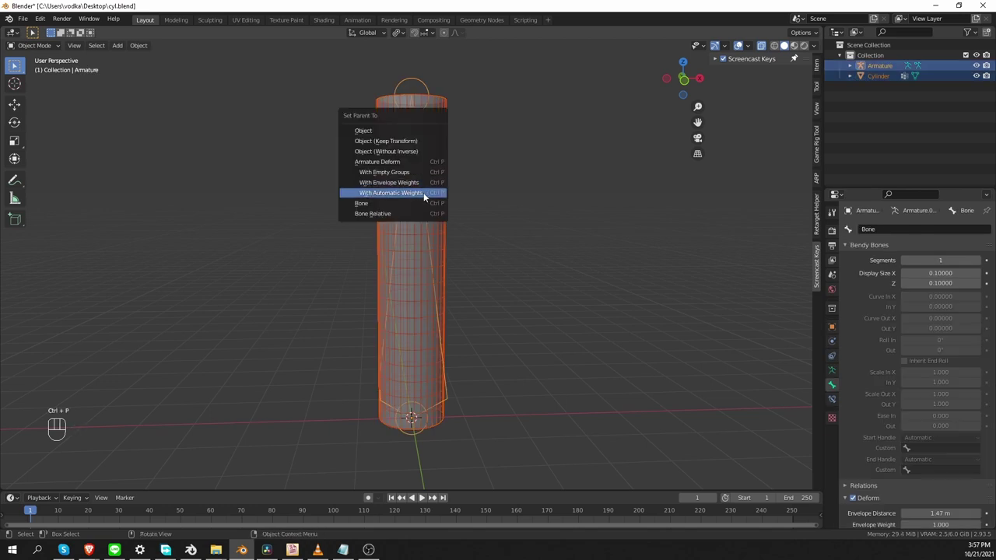
# Step: Parent the cylinder with automatic weights and put the armature into Pose Mode
pyautogui.click(425, 185)
pyautogui.click(422, 186)
pyautogui.click(426, 183)
pyautogui.press('Tab')
# Step: Rotate and move the bone to test that the cylinder deforms with it
pyautogui.moveTo(48, 53); pyautogui.dragTo(112, 116)
pyautogui.moveTo(415, 194); pyautogui.dragTo(415, 194)
pyautogui.press('r')
pyautogui.press('g')
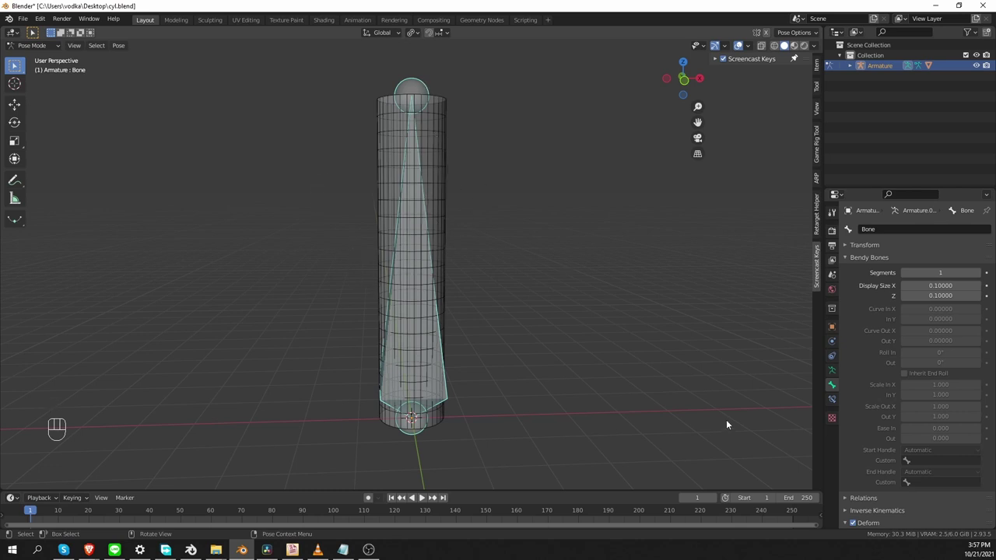
# Step: Display the armature as B-Bones and test the bone's rotation and movement again
pyautogui.press('ctrl+z')
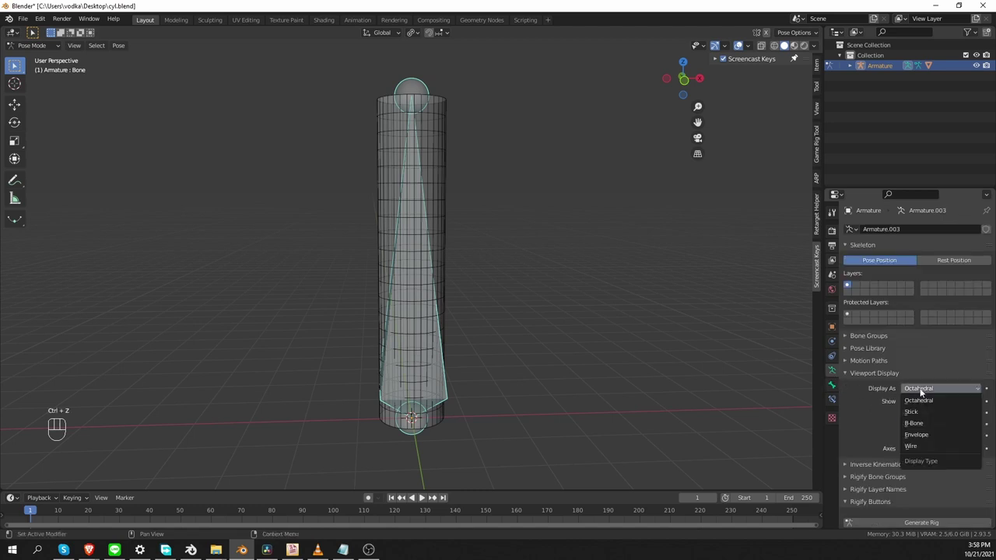
pyautogui.moveTo(924, 393); pyautogui.dragTo(934, 426)
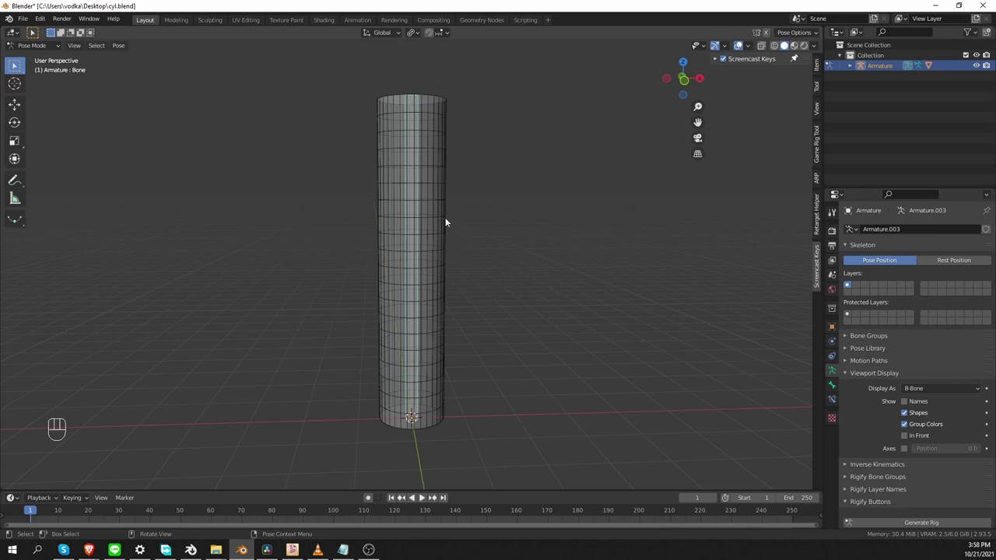
pyautogui.press('r')
pyautogui.press('g')
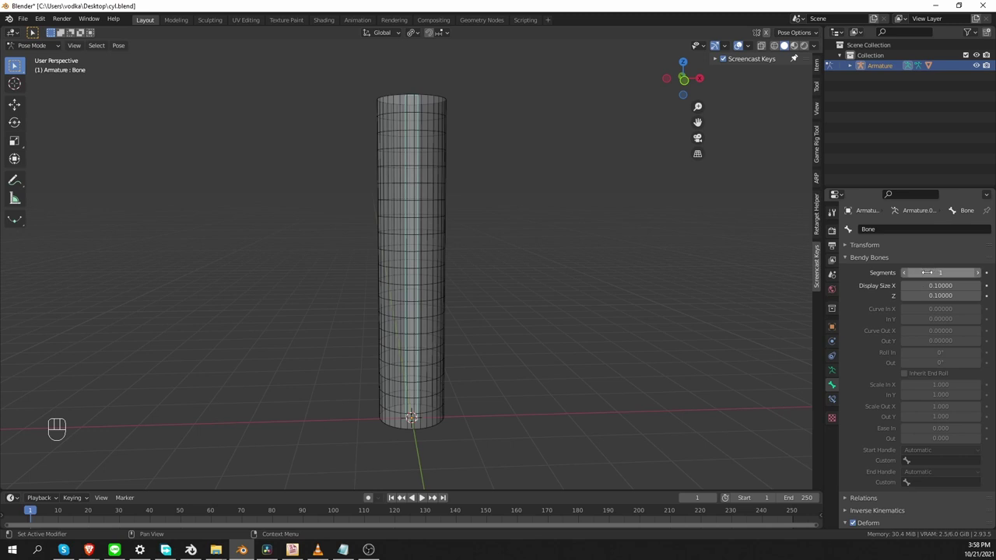
# Step: Give the bone 17 bendy segments, then switch the armature display back to Octahedral
pyautogui.moveTo(413, 414); pyautogui.dragTo(683, 320)
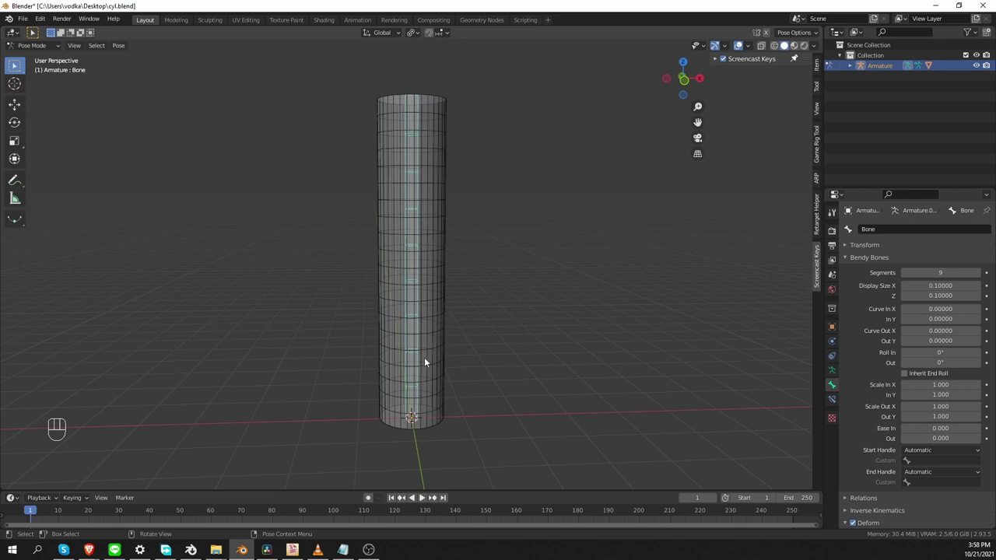
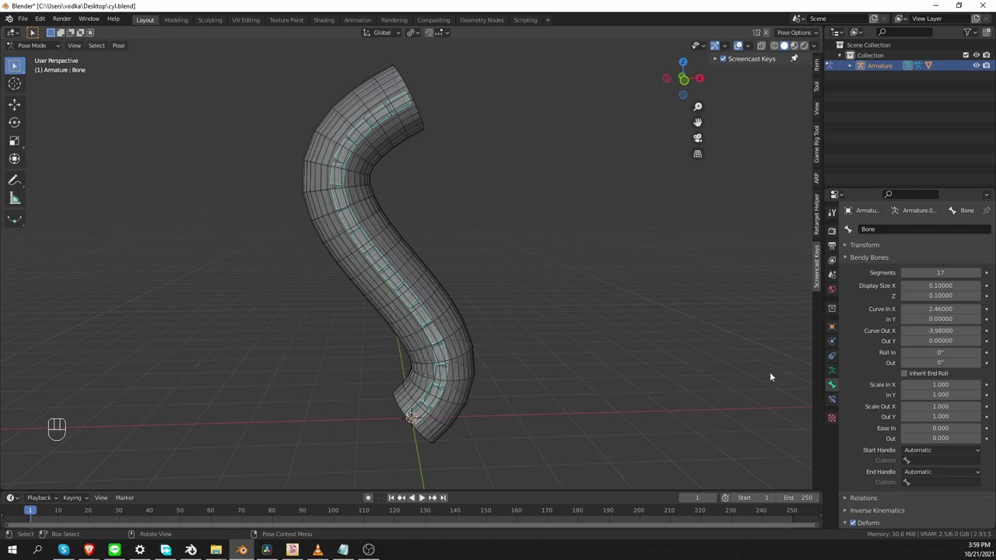
pyautogui.click(834, 373)
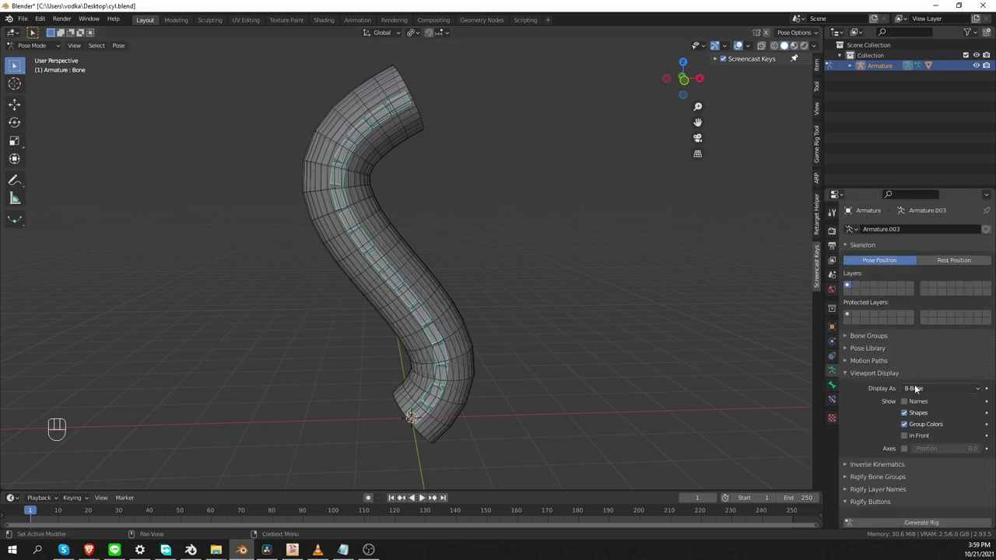
pyautogui.moveTo(917, 387); pyautogui.dragTo(930, 404)
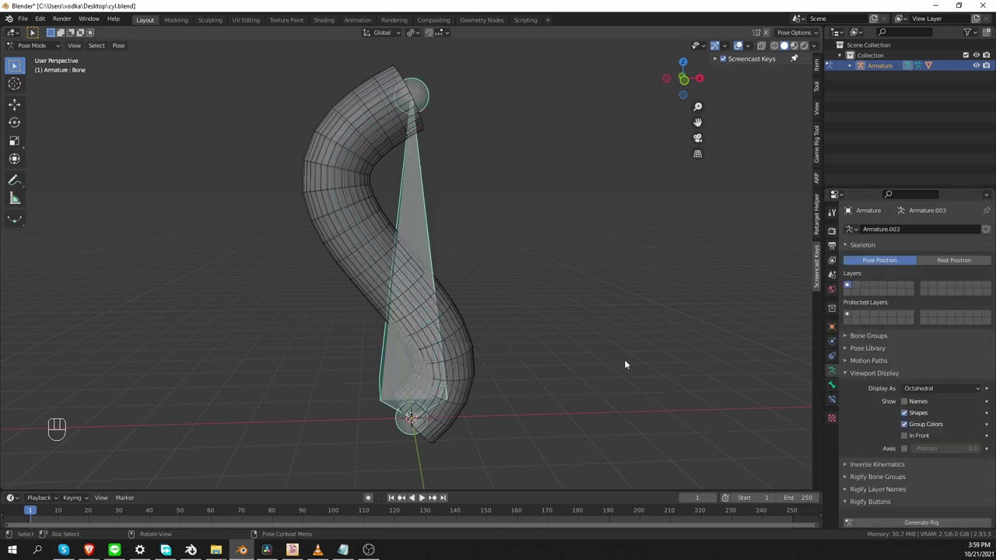
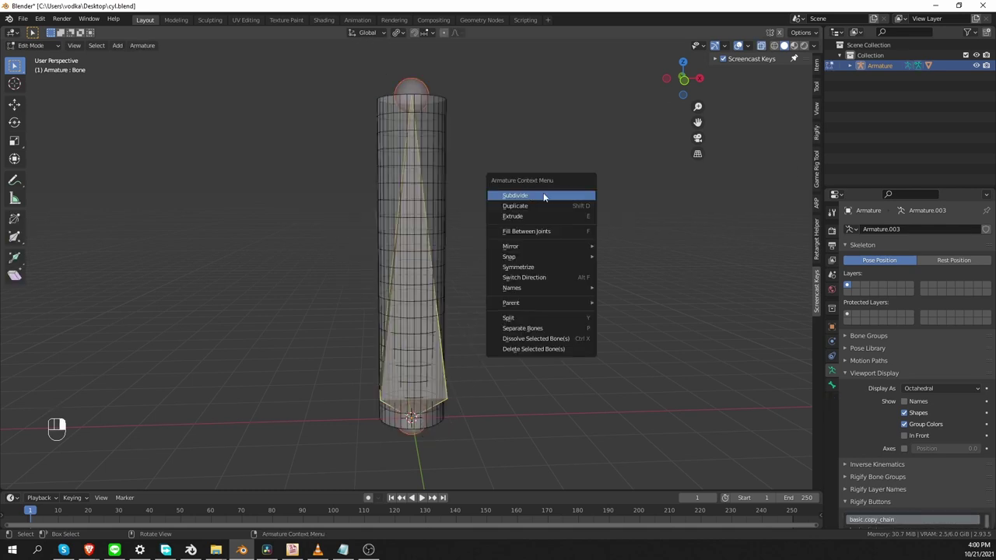
# Step: Cycle the armature display through B-Bone and Wire and settle it back on B-Bone
pyautogui.press('ctrl+z')
pyautogui.press('Tab')
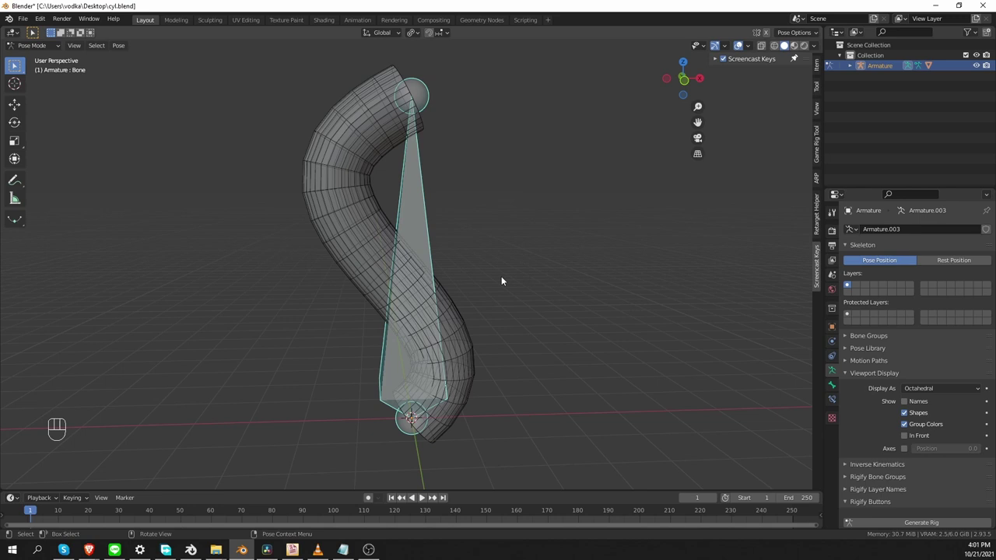
pyautogui.moveTo(919, 389); pyautogui.dragTo(939, 427)
pyautogui.moveTo(925, 393); pyautogui.dragTo(926, 450)
pyautogui.moveTo(928, 389); pyautogui.dragTo(936, 404)
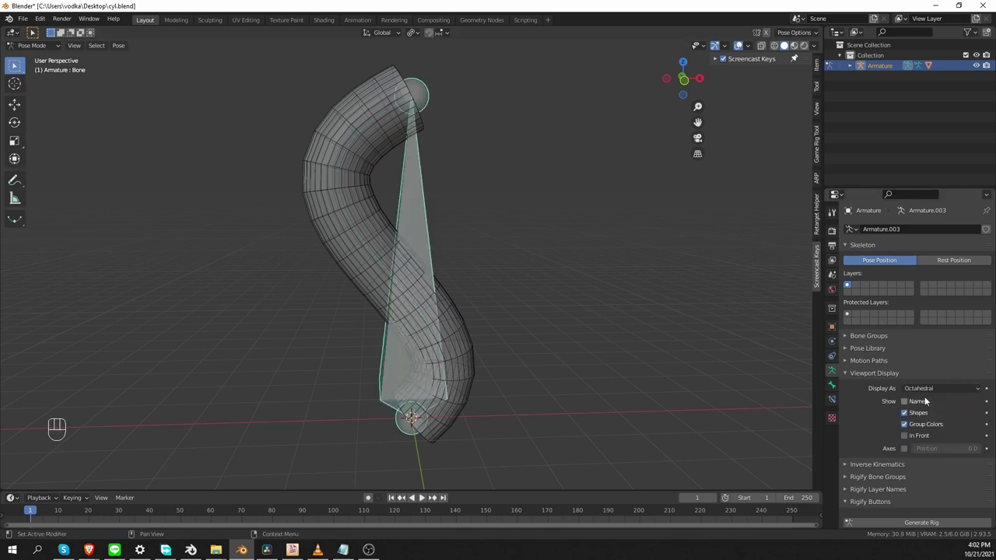
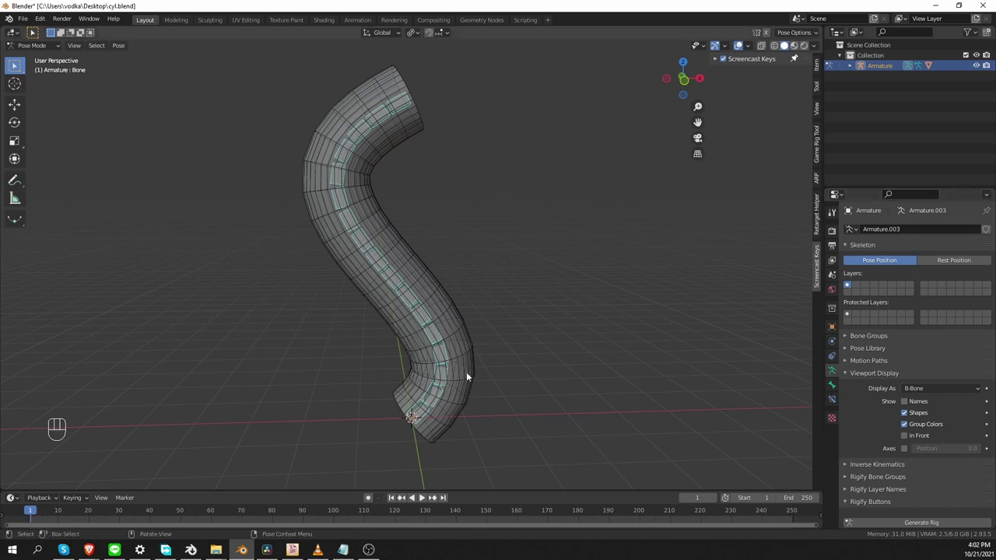
# Step: Thicken the bendy bone, then add a new bone in Edit Mode and move it away from the cylinder
pyautogui.press('ctrl+alt+s')
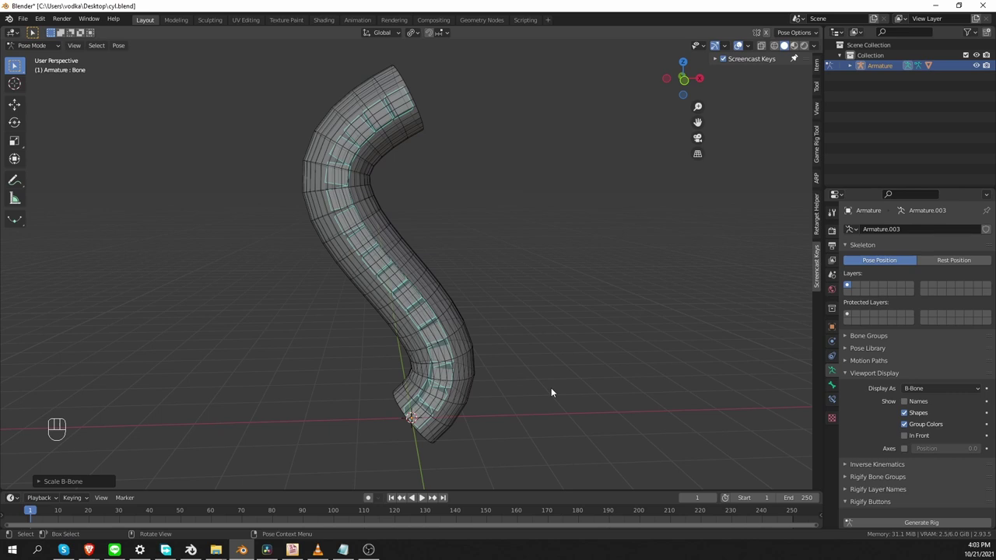
pyautogui.press('Tab')
pyautogui.press('shift+a')
pyautogui.press('g')
pyautogui.press('ctrl+KP_Add')
pyautogui.press('g')
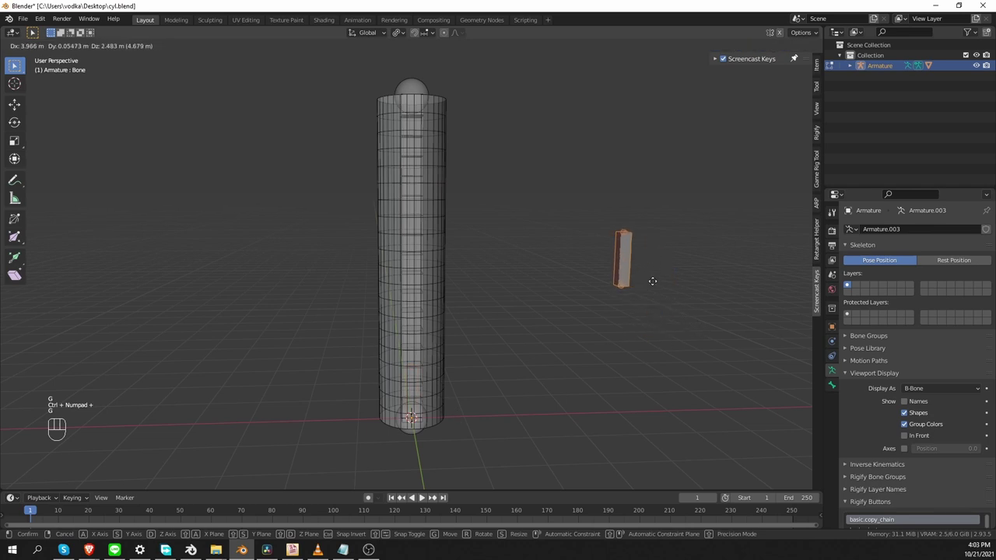
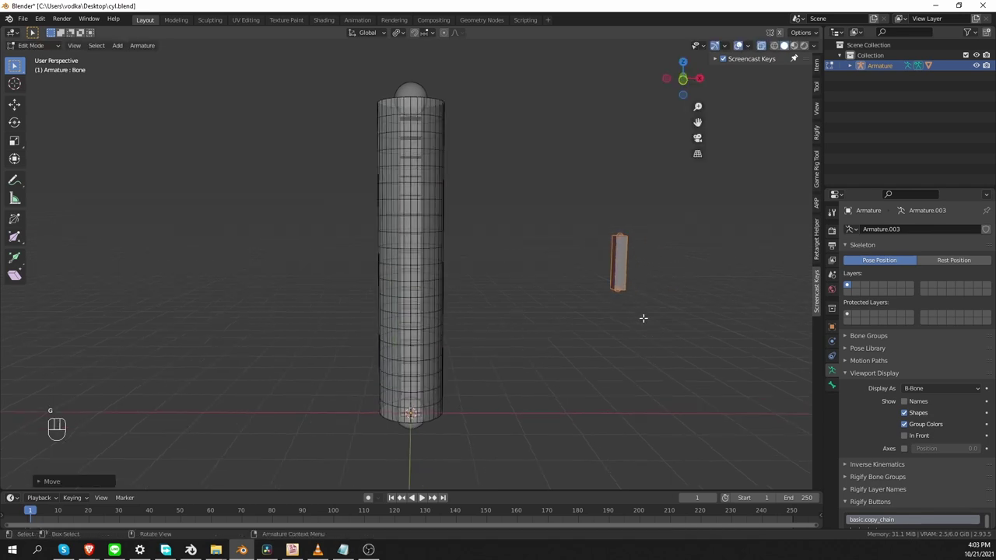
# Step: Duplicate the bone as Bone.002, scale it up, and set the display to B-Bone
pyautogui.press('shift+d')
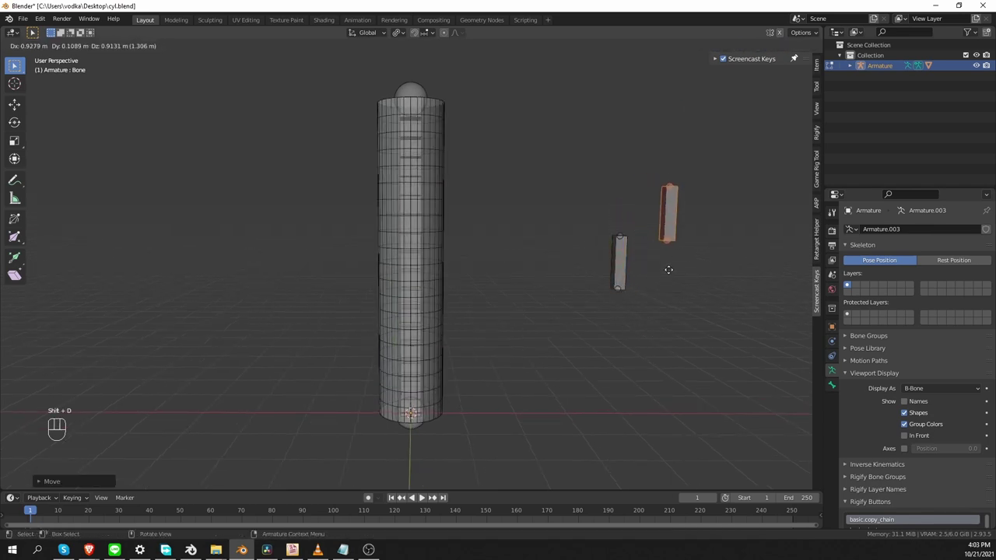
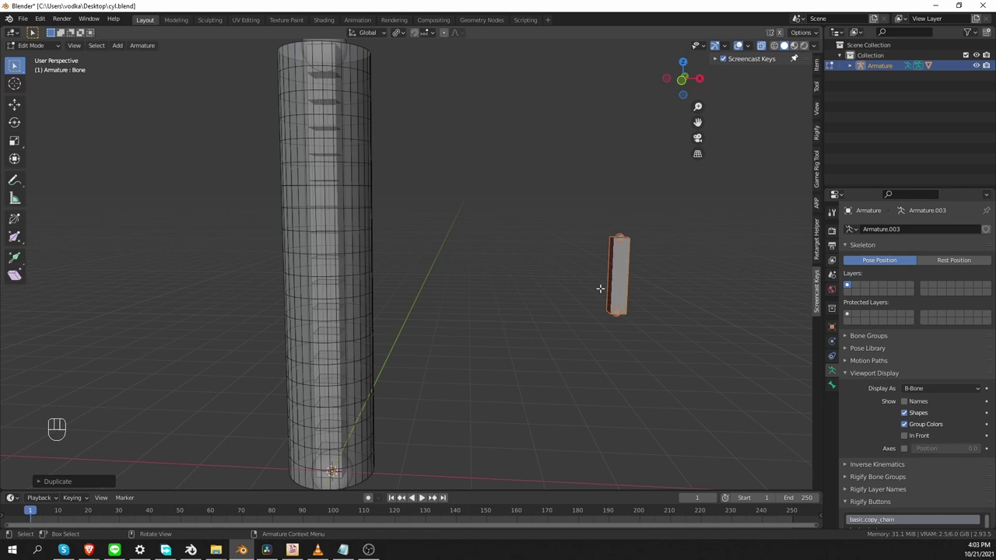
pyautogui.press('ctrl+alt+s')
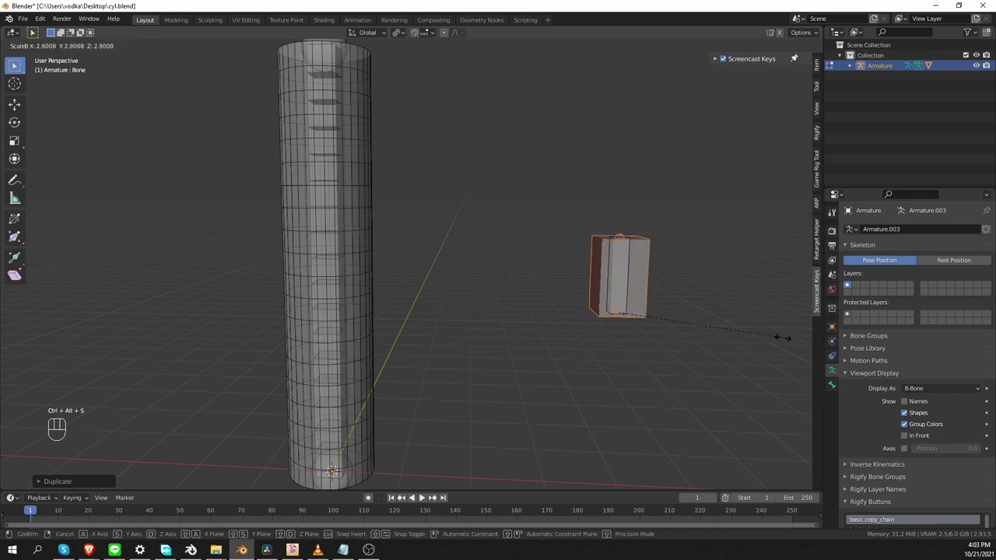
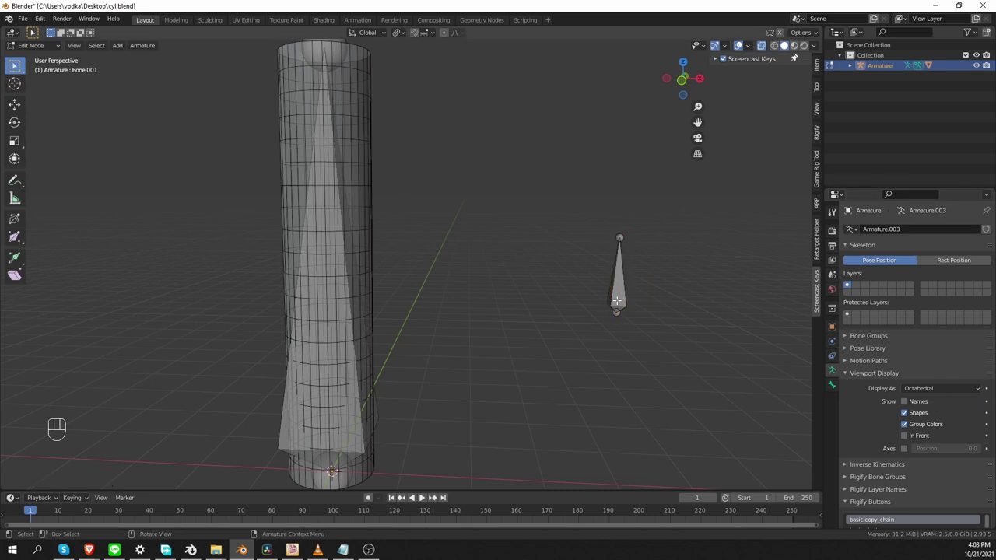
pyautogui.press('g')
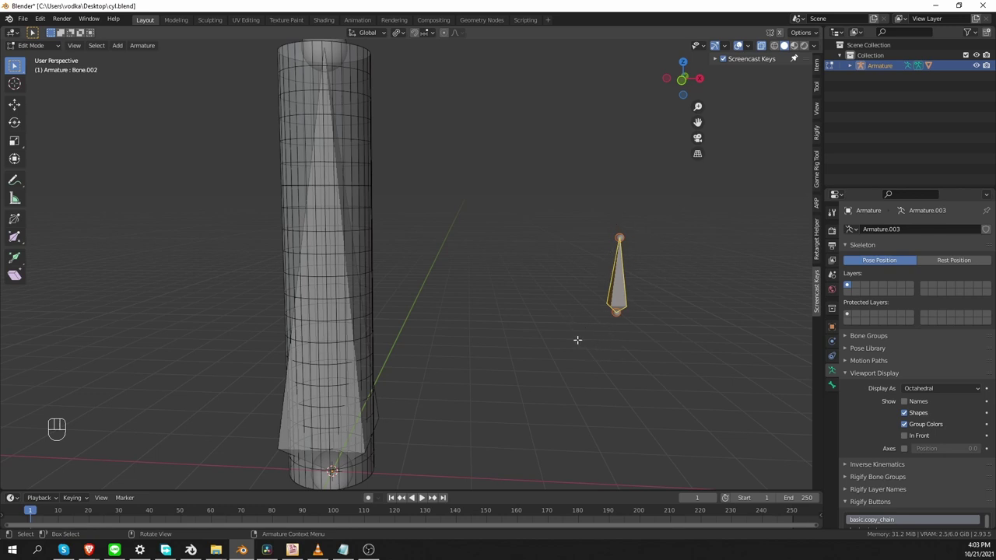
pyautogui.moveTo(947, 387); pyautogui.dragTo(930, 428)
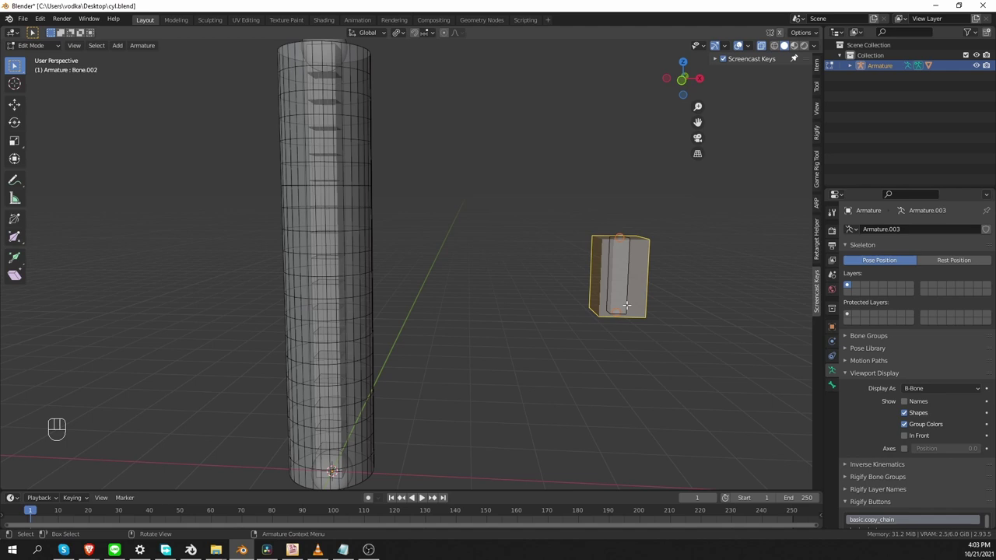
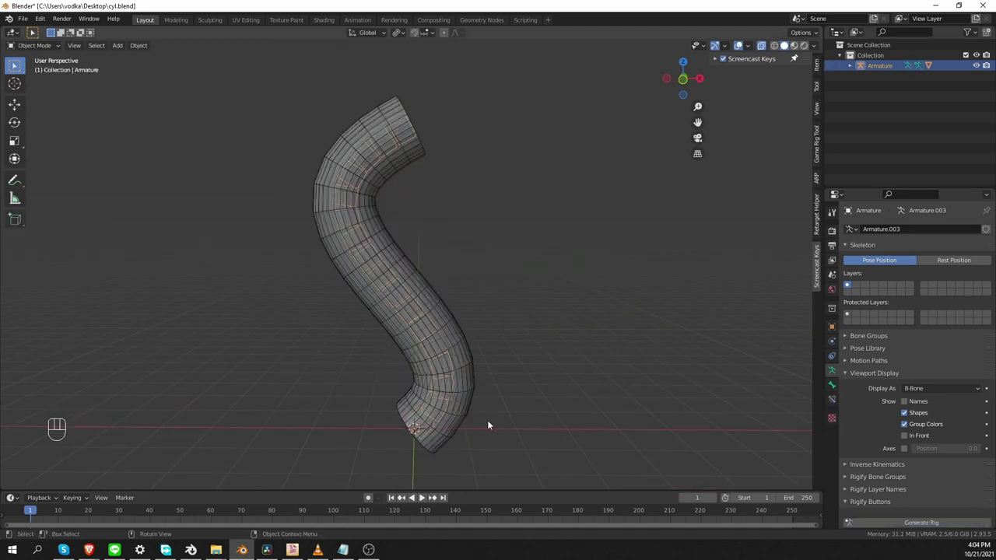
# Step: Switch the armature into Pose Mode via the mode pie menu
pyautogui.press('Tab')
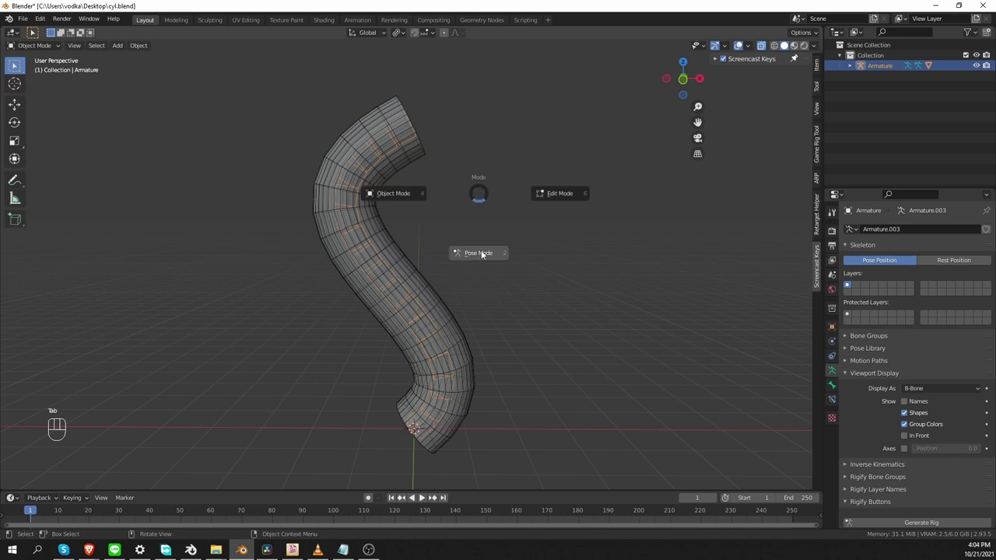
pyautogui.click(383, 253)
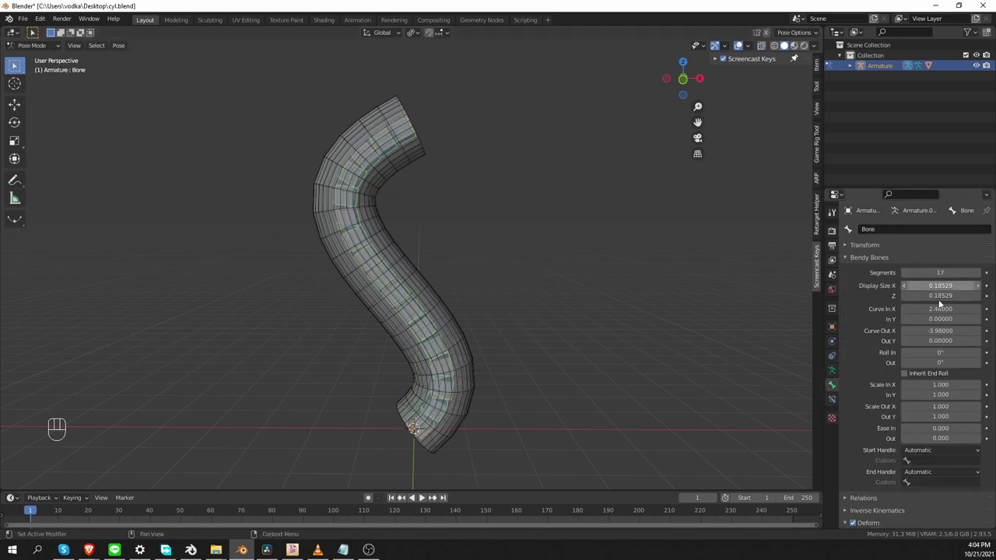
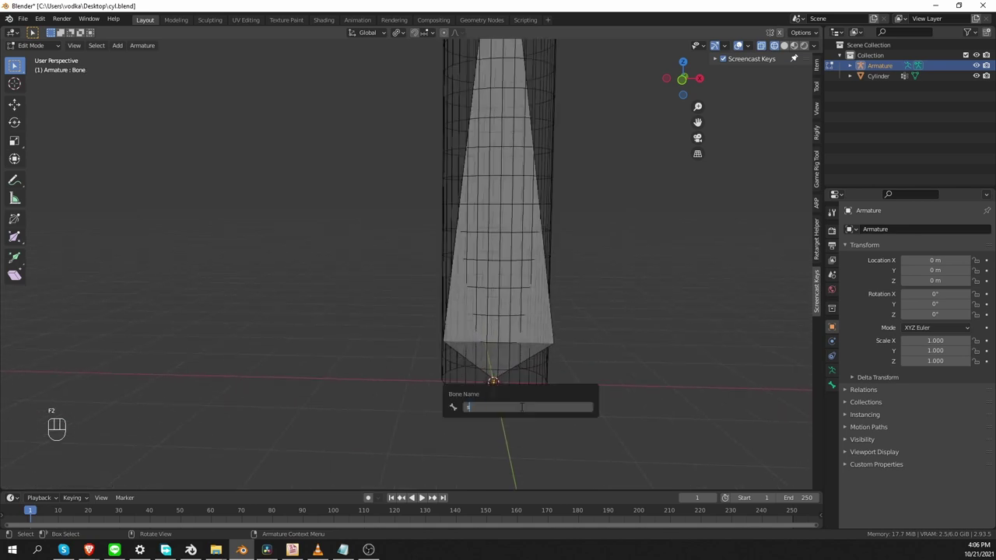
# Step: Rename the bones start, BendyBone and End, and clear End's parent
pyautogui.press('F2')
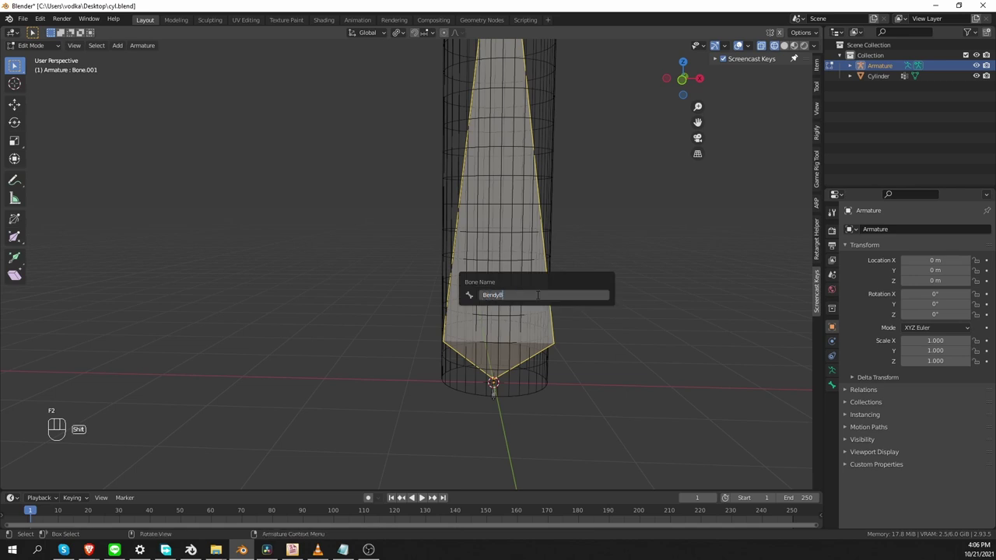
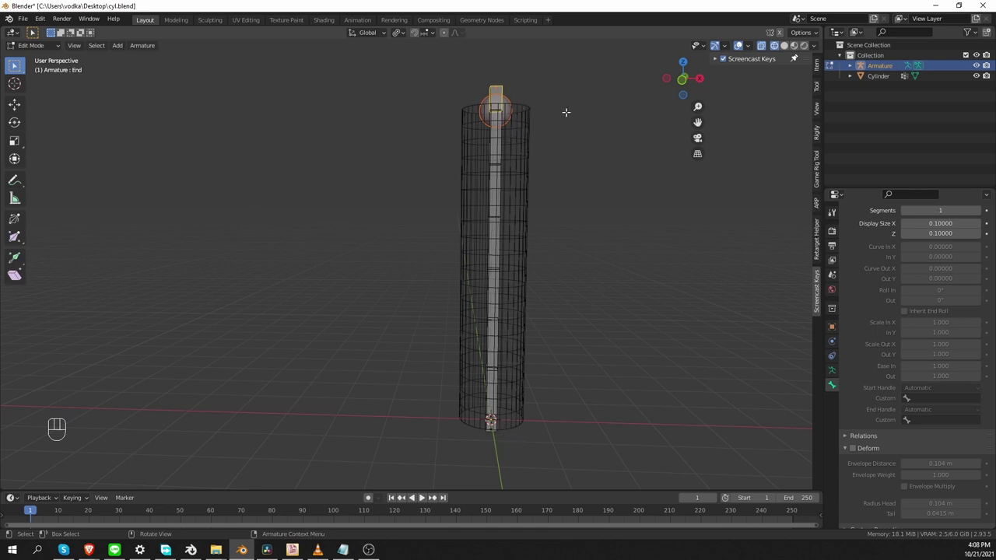
pyautogui.press('alt+p')
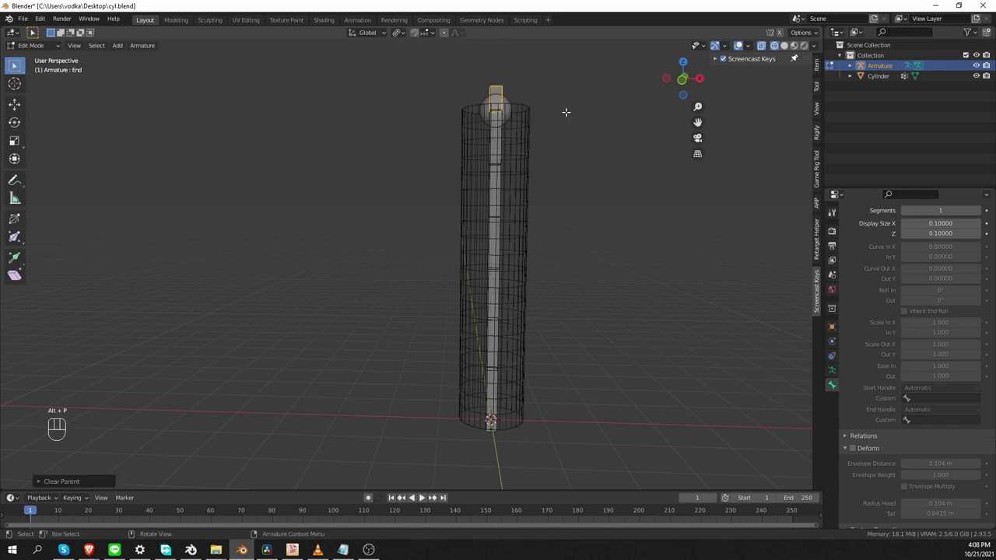
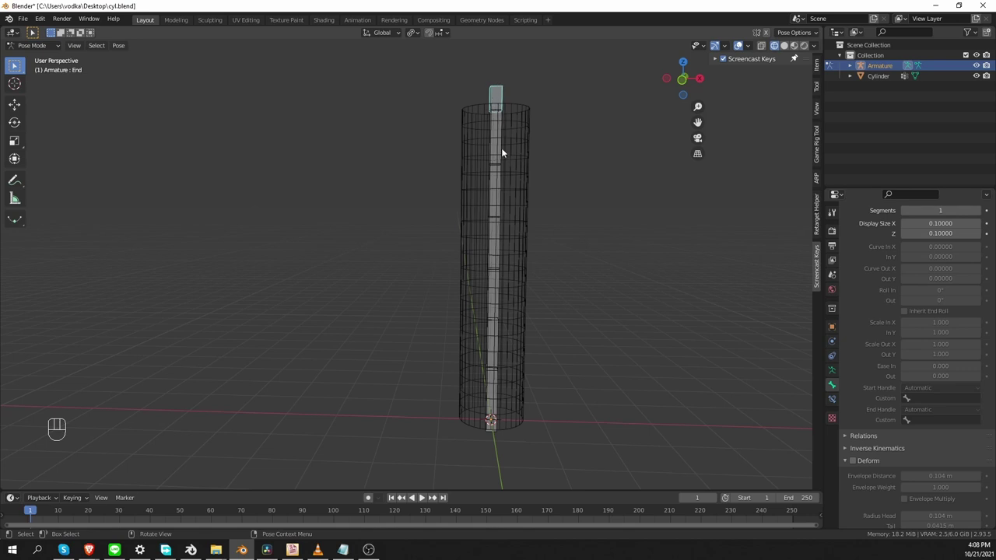
# Step: Constrain BendyBone to the other bone and set its Start and End handles to Absolute
pyautogui.click(502, 174)
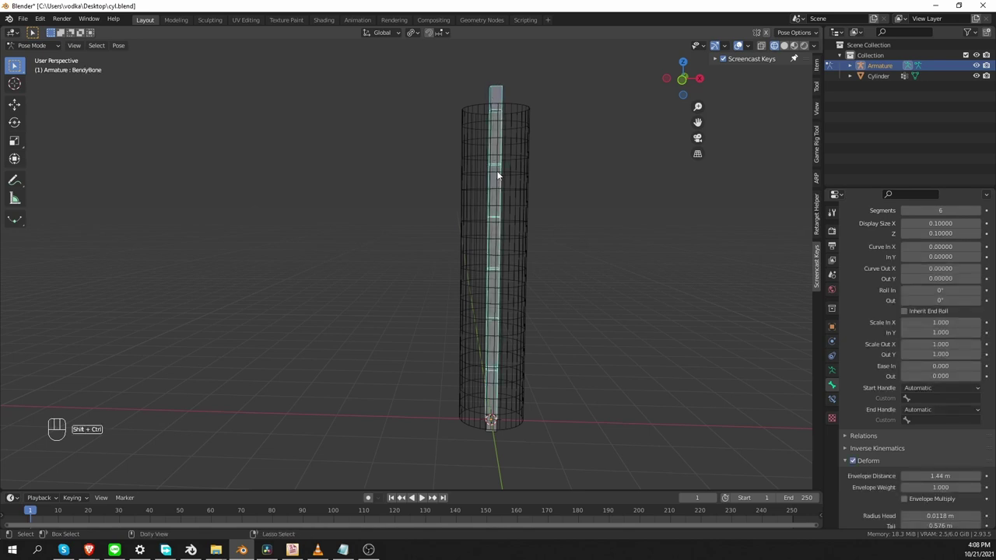
pyautogui.press('ctrl+shift+c')
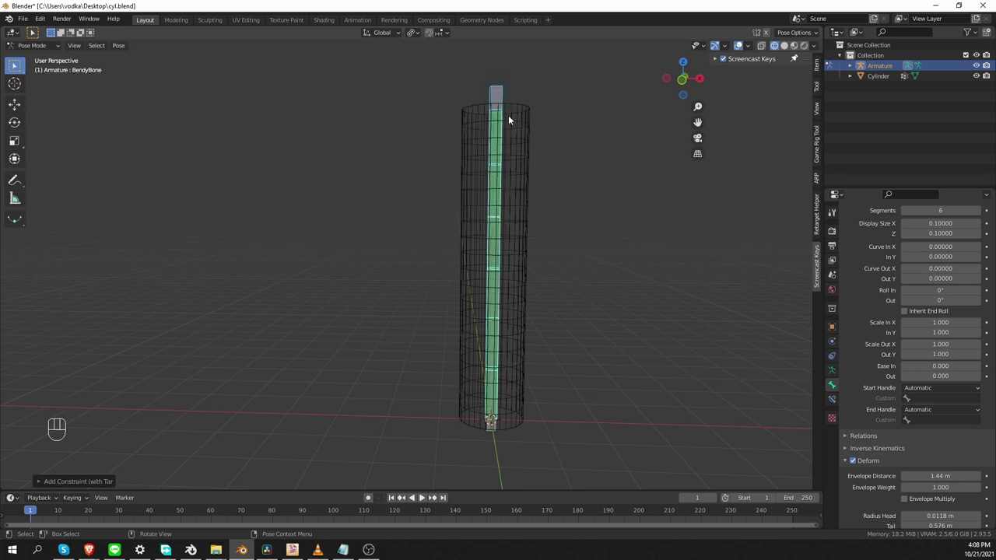
pyautogui.click(511, 224)
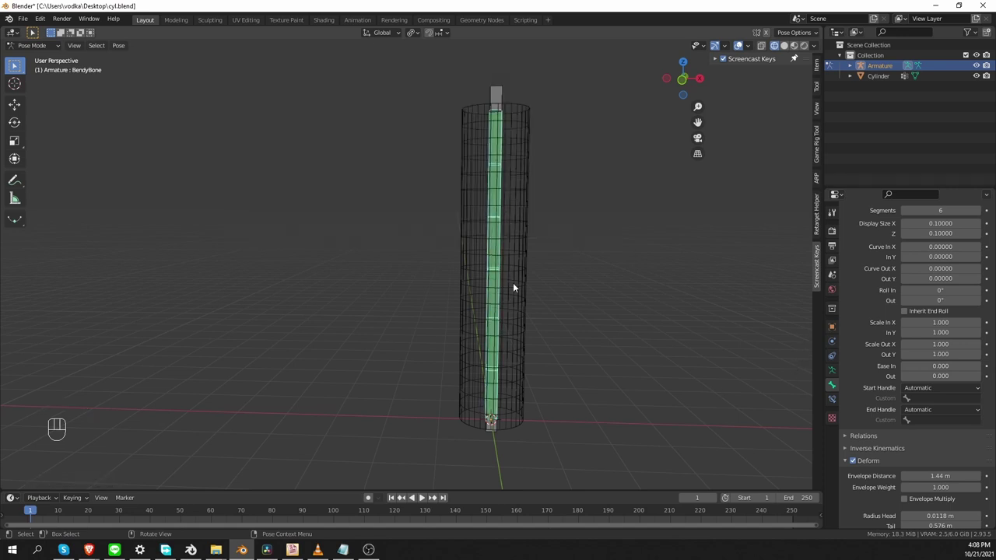
pyautogui.moveTo(928, 390); pyautogui.dragTo(929, 417)
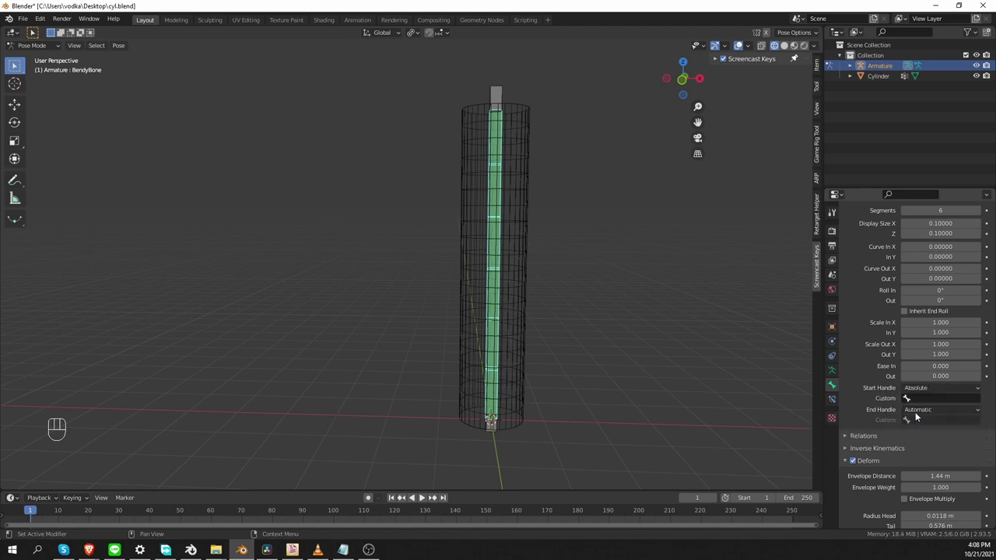
pyautogui.moveTo(922, 411); pyautogui.dragTo(924, 439)
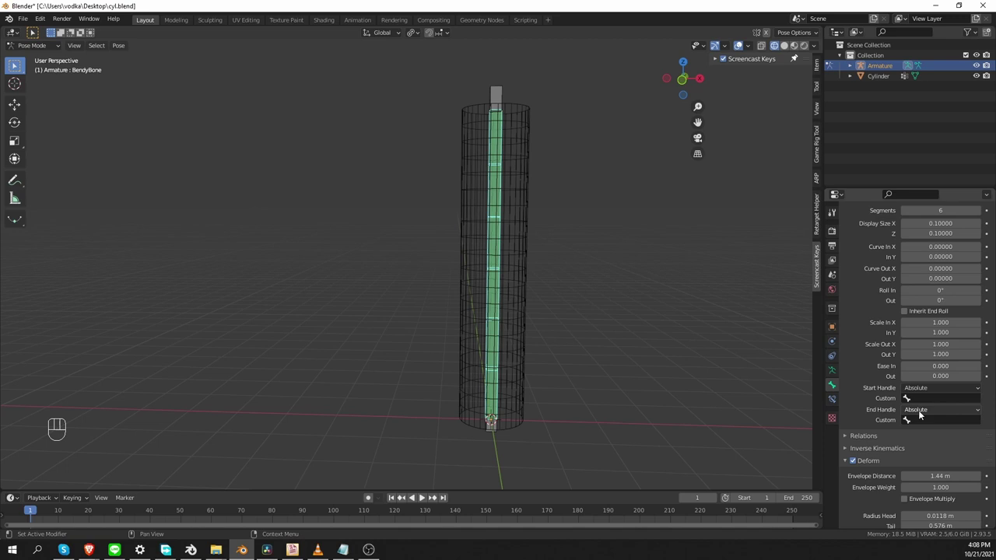
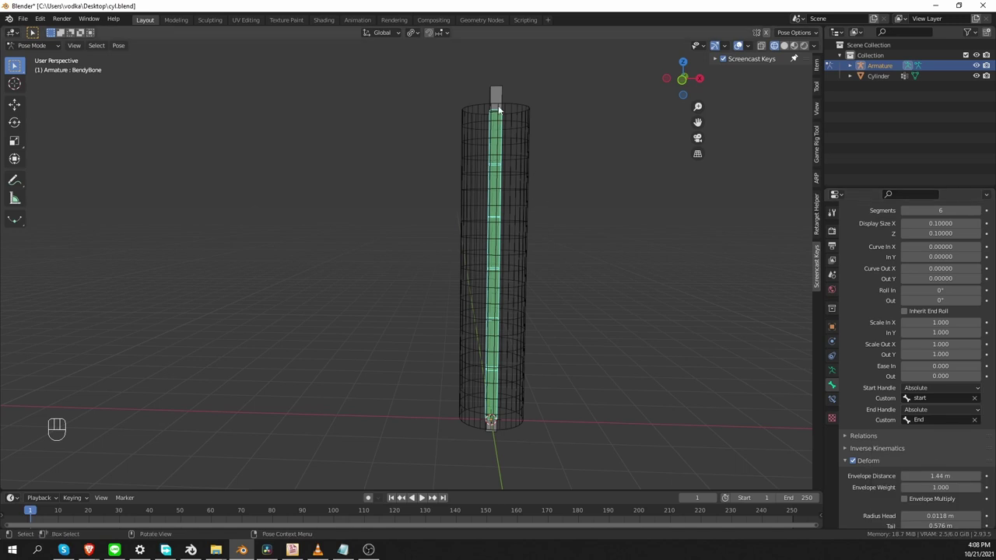
# Step: Move and rotate End to bend the chain, then clear its rotation and position
pyautogui.press('g')
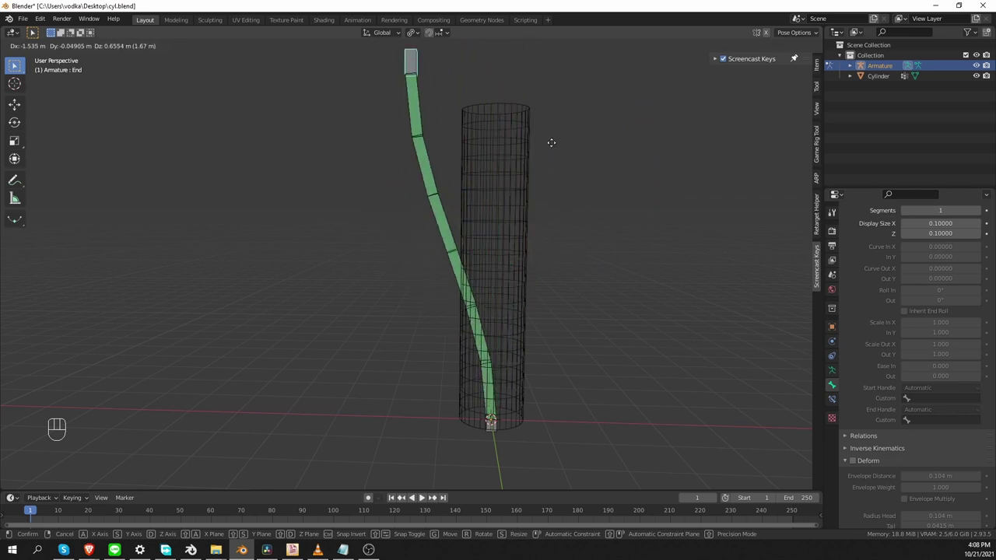
pyautogui.press('r')
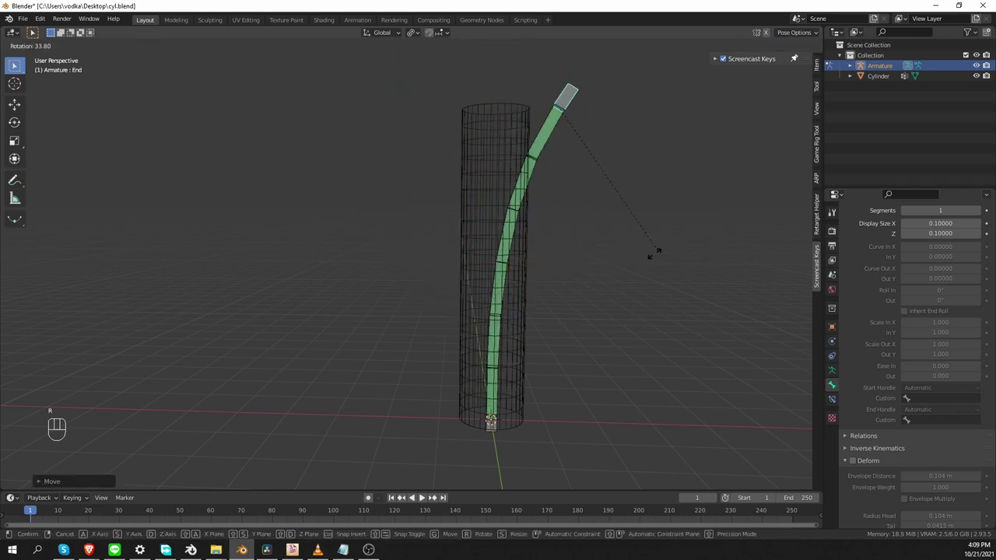
pyautogui.press('r')
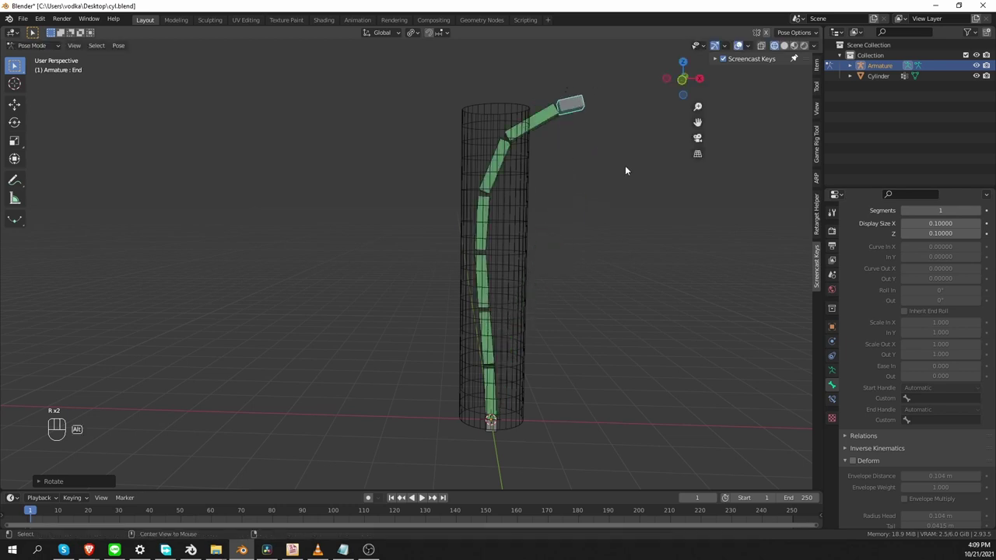
pyautogui.press('alt+g')
pyautogui.press('alt+r')
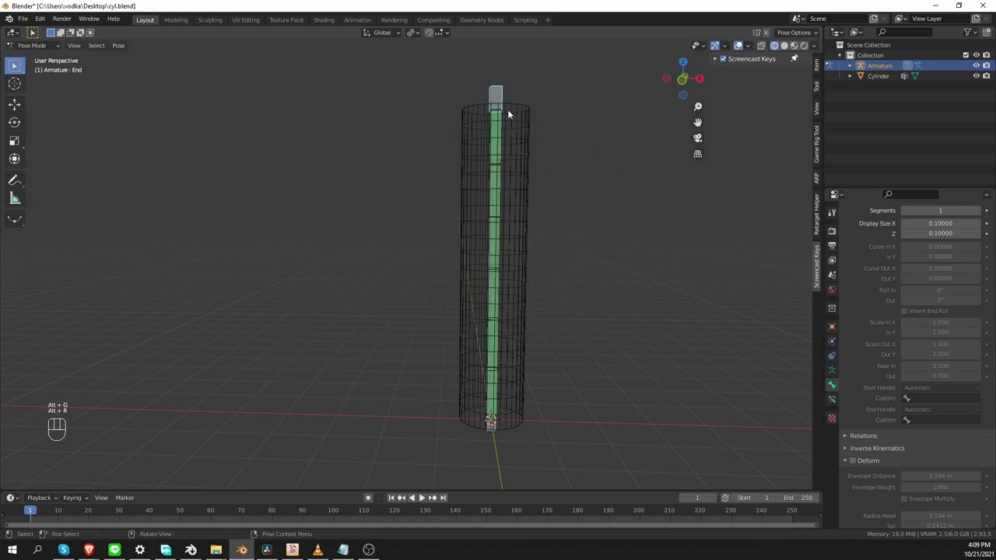
# Step: Test another rotation and move, undo it to restore the straight pose, and orbit the view
pyautogui.press('r')
pyautogui.press('r')
pyautogui.press('g')
pyautogui.press('ctrl+z')
pyautogui.middleClick(522, 394)
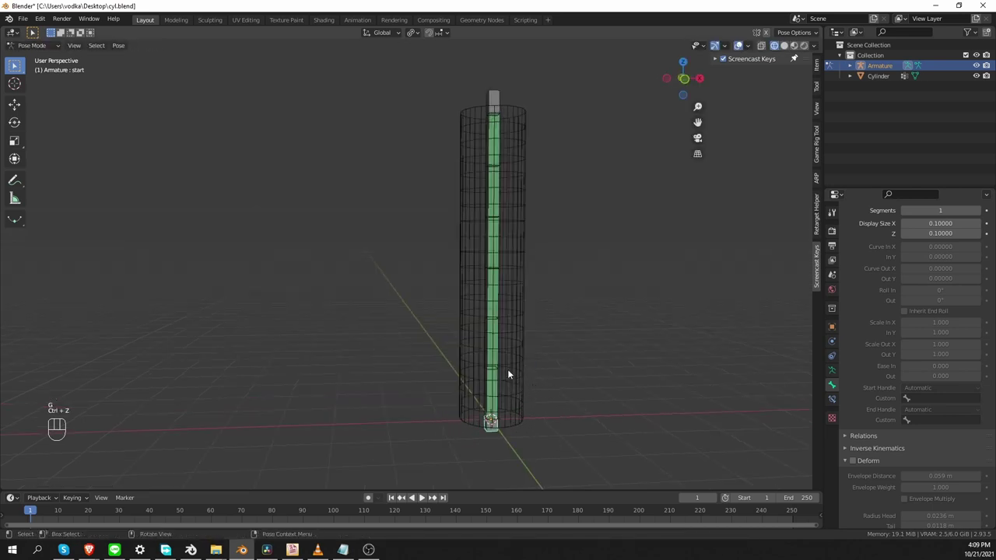
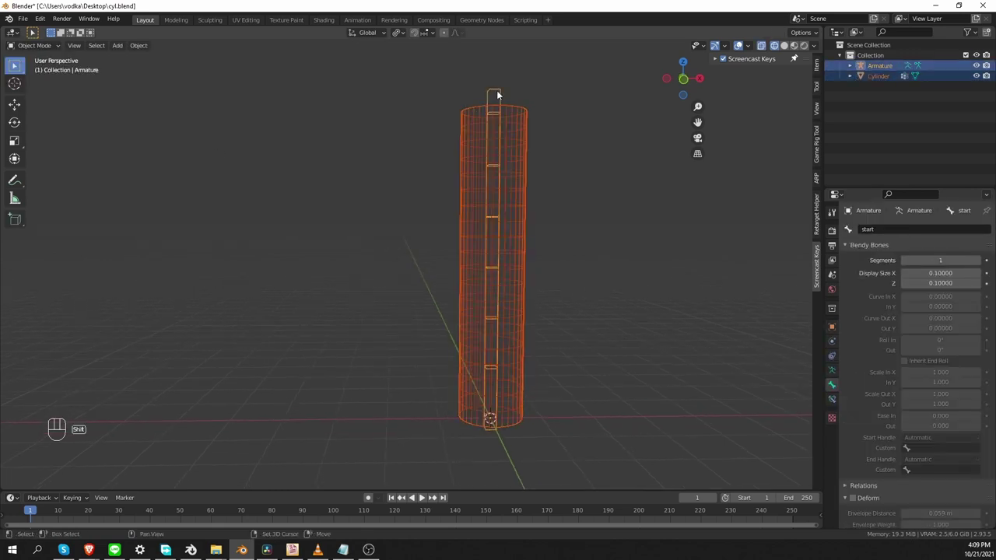
# Step: Parent the cylinder to the armature with automatic weights and thicken the start bone's display
pyautogui.press('ctrl+p')
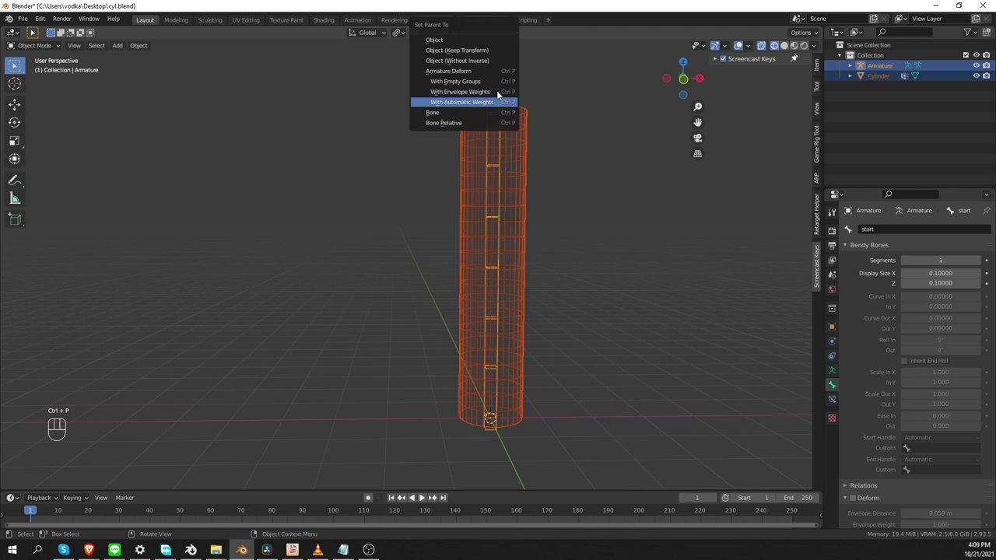
pyautogui.middleClick(463, 107)
pyautogui.press('Tab')
pyautogui.click(499, 97)
pyautogui.click(492, 428)
pyautogui.press('ctrl+alt+s')
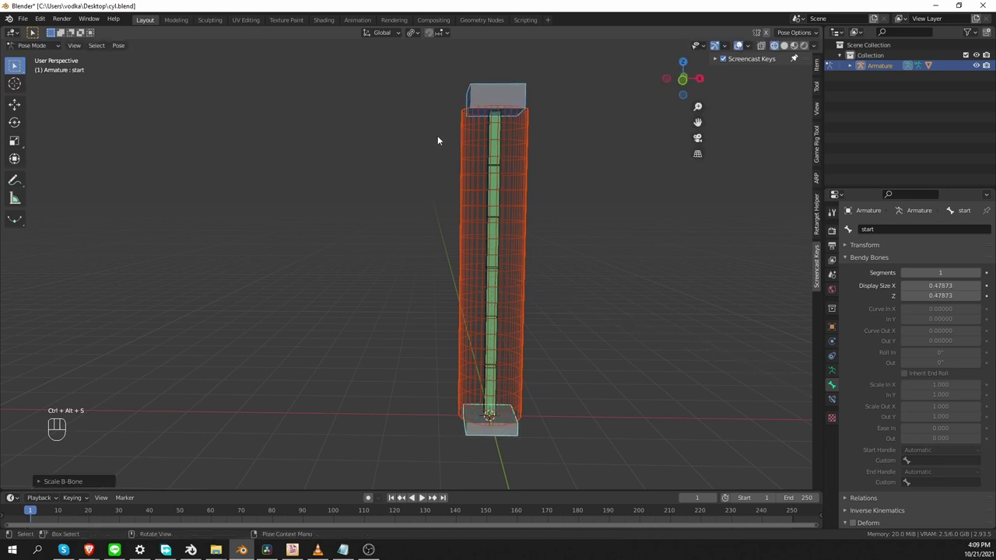
# Step: Move and rotate the End and start controls to bend the cylinder into an S curve, then reset the pose straight
pyautogui.click(514, 80)
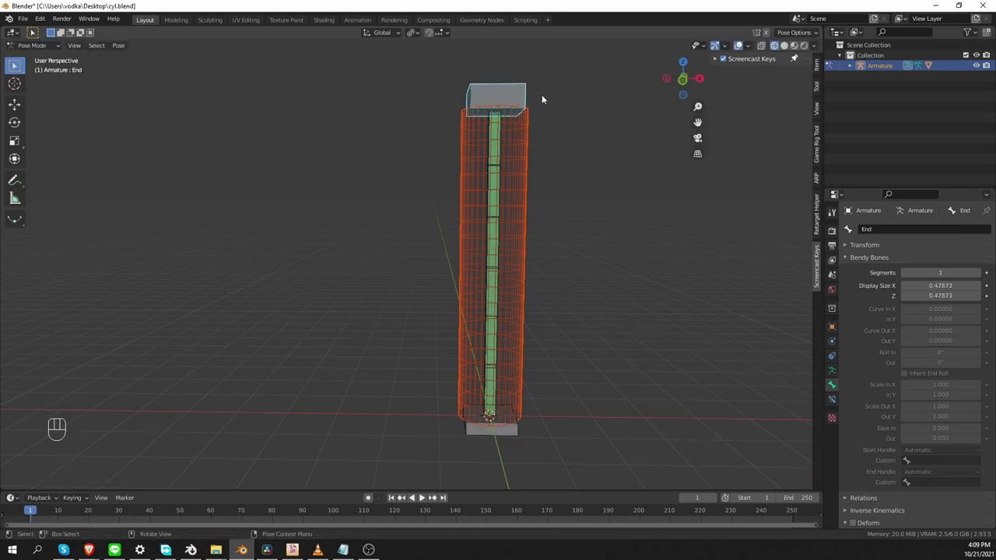
pyautogui.press('r')
pyautogui.press('g')
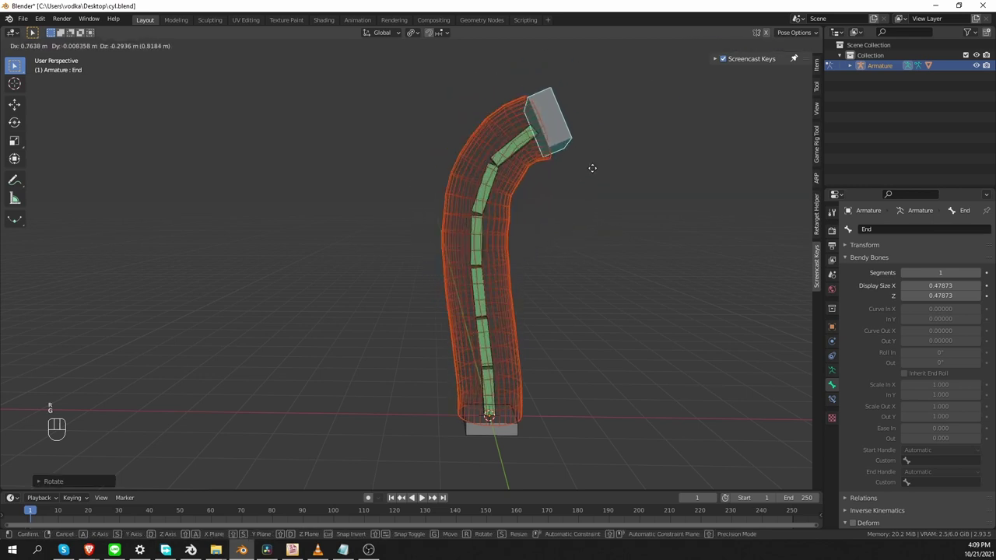
pyautogui.press('r')
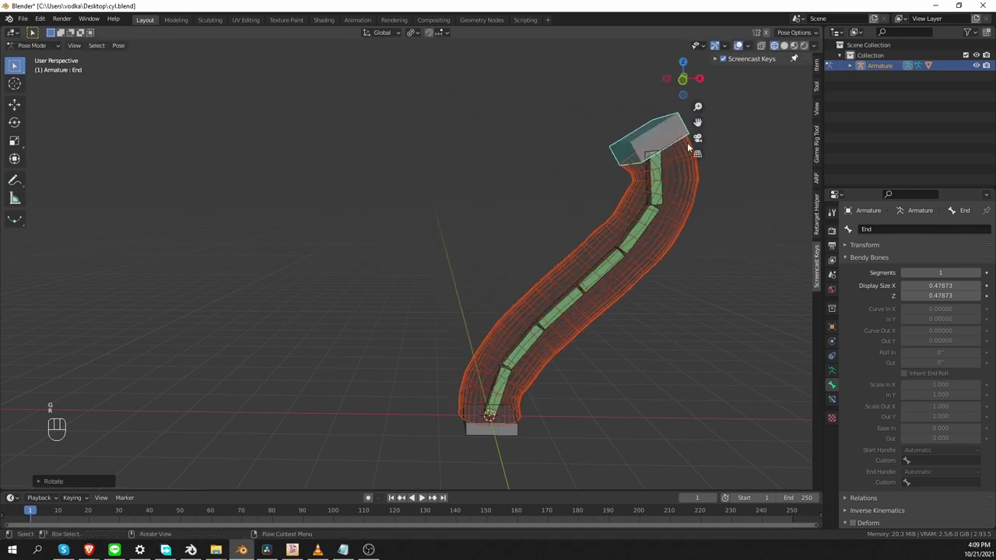
pyautogui.press('g')
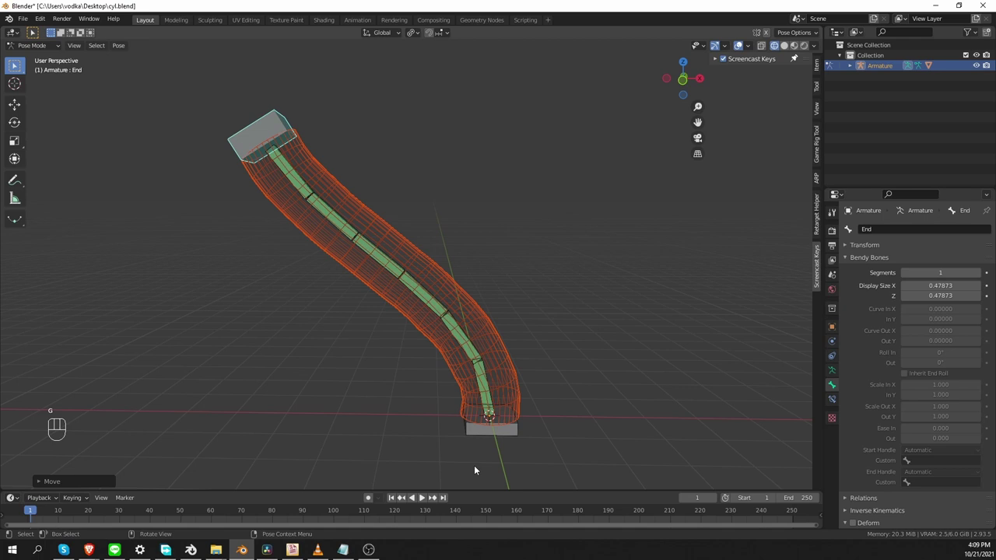
pyautogui.press('r')
pyautogui.press('f')
pyautogui.press('g')
pyautogui.press('g')
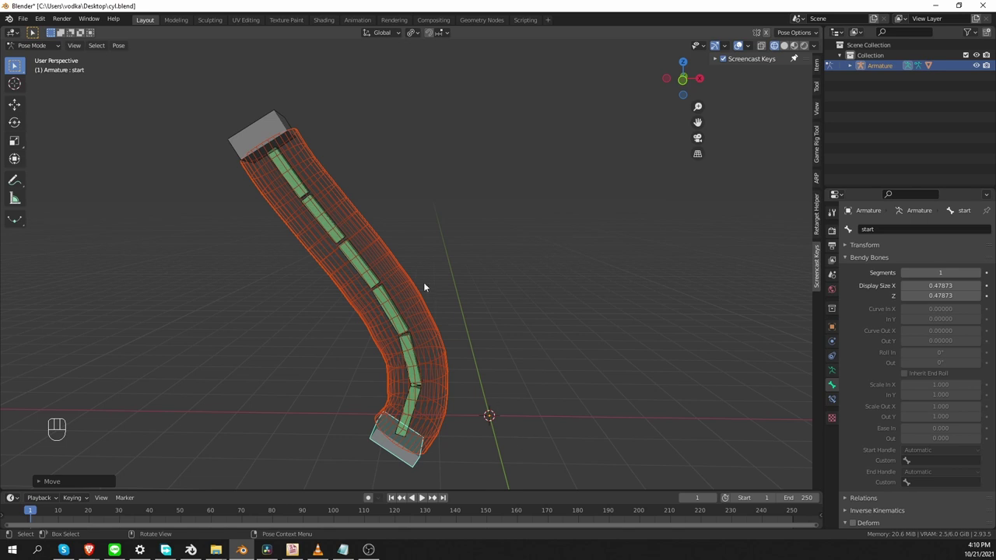
pyautogui.press('a')
pyautogui.moveTo(115, 46); pyautogui.dragTo(269, 71)
# Step: Adjust the view on the straightened cylinder with the start control active
pyautogui.middleClick(592, 353)
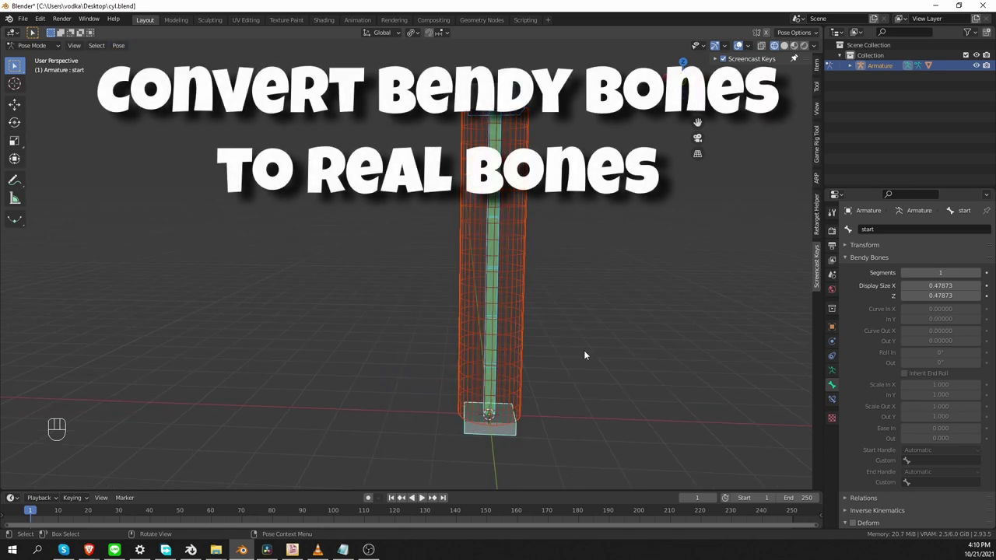
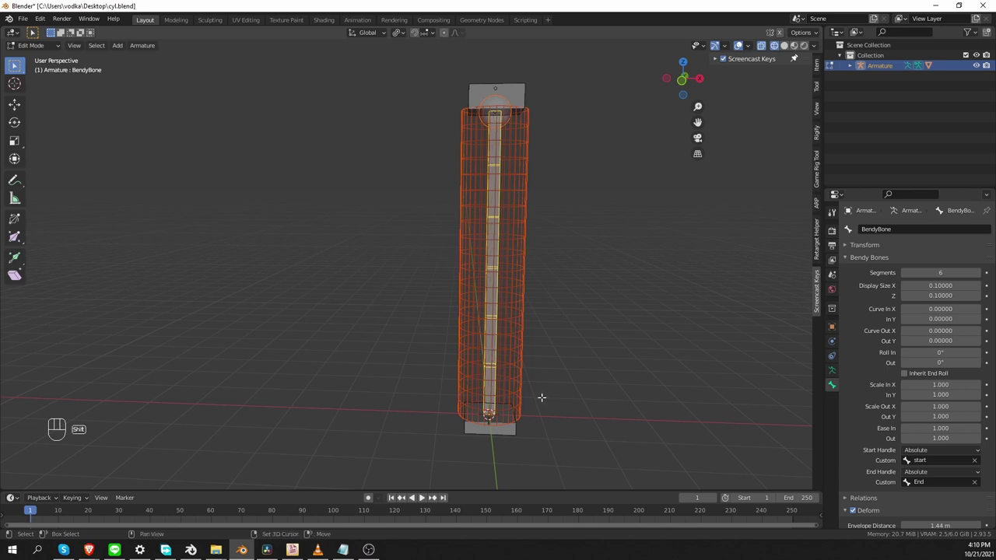
# Step: Duplicate the bendy bone in place as BendyBone.001 and make the duplicate thicker
pyautogui.press('shift+d')
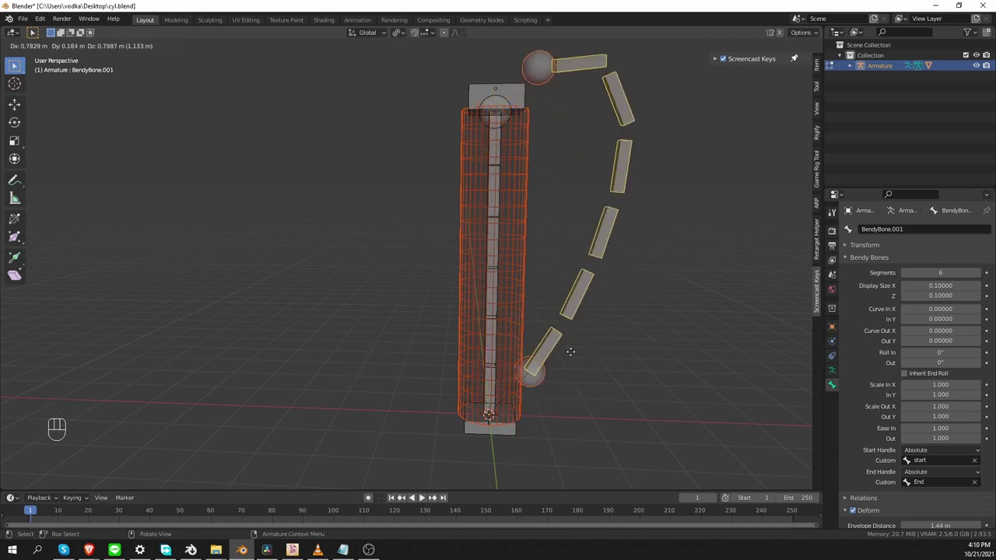
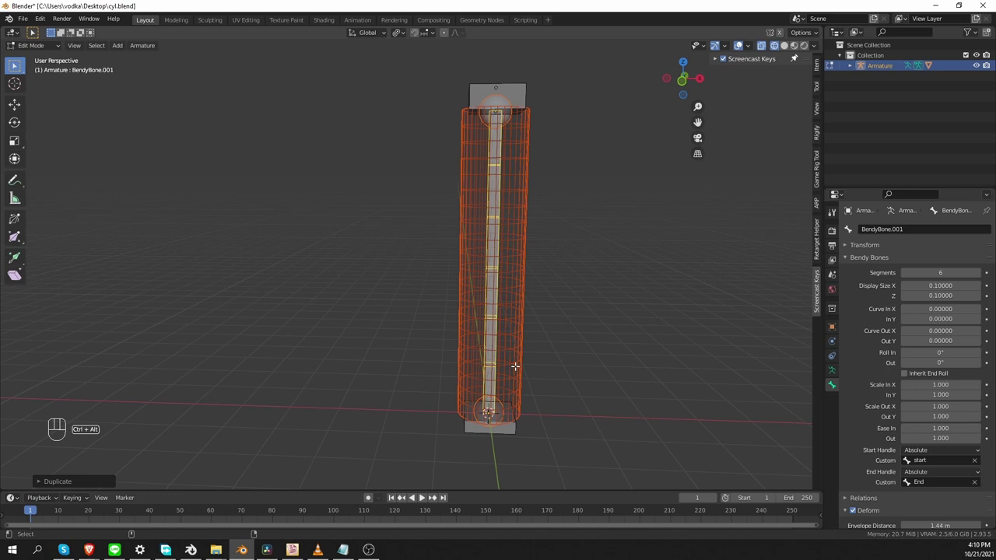
pyautogui.press('ctrl+alt+s')
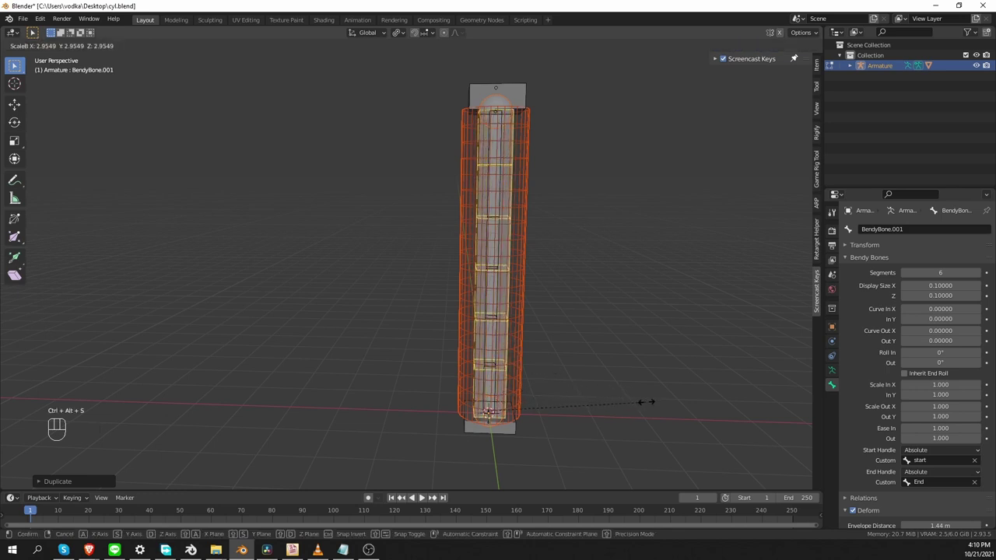
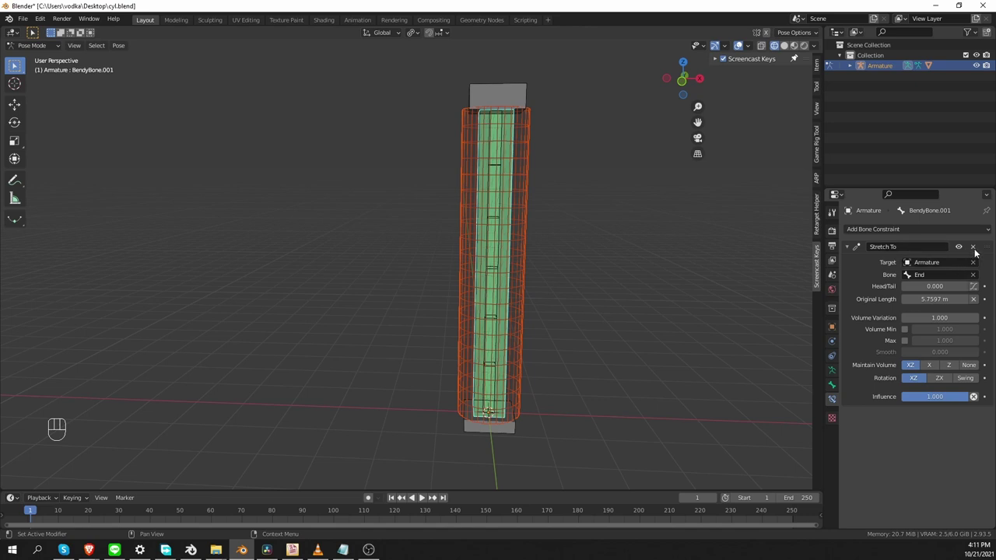
# Step: Delete the duplicate's Stretch To constraint and clear its parent in edit mode
pyautogui.click(978, 251)
pyautogui.press('Tab')
pyautogui.press('Tab')
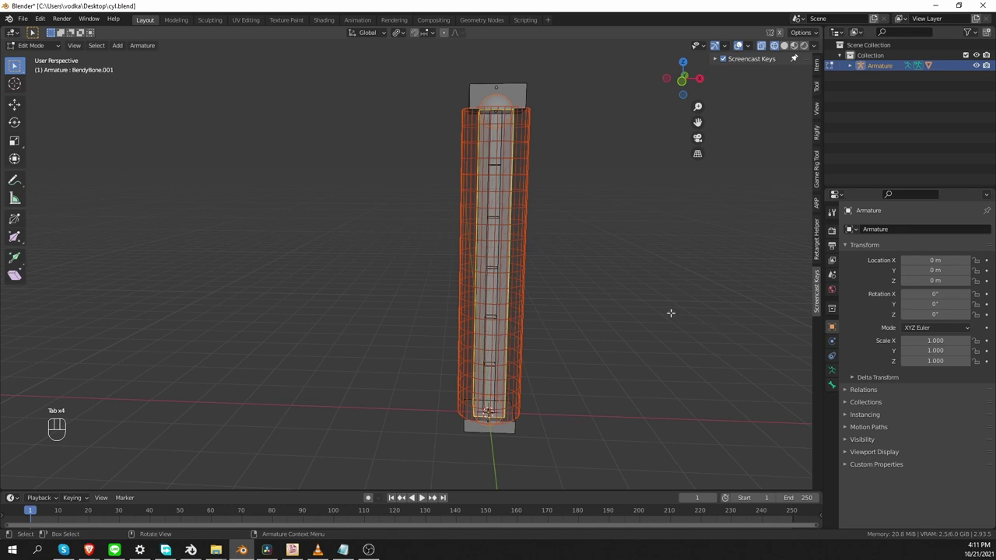
pyautogui.press('alt+p')
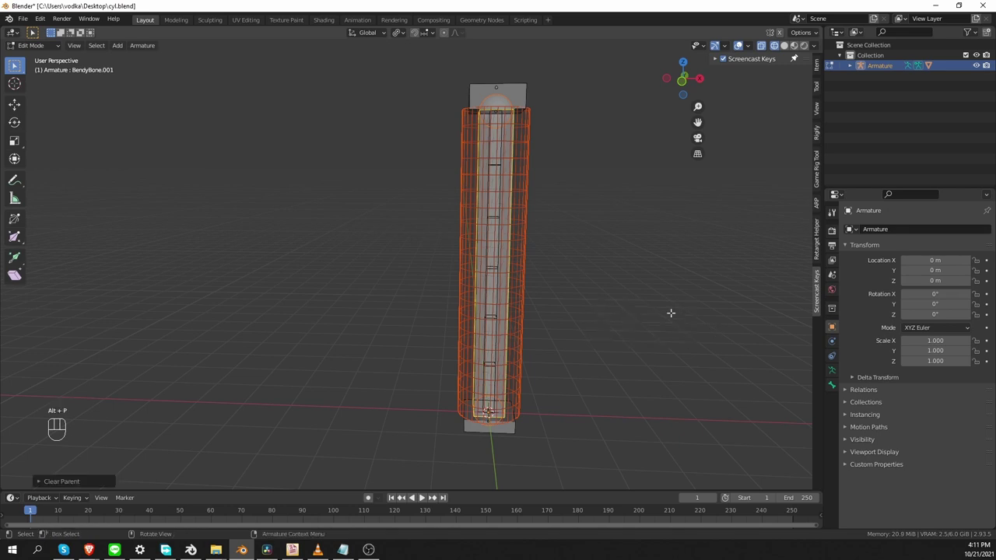
# Step: Hide the cylinder mesh and return to editing the armature with the duplicate bone grabbed
pyautogui.press('Tab')
pyautogui.click(542, 246)
pyautogui.click(528, 249)
pyautogui.press('h')
pyautogui.press('Tab')
pyautogui.press('g')
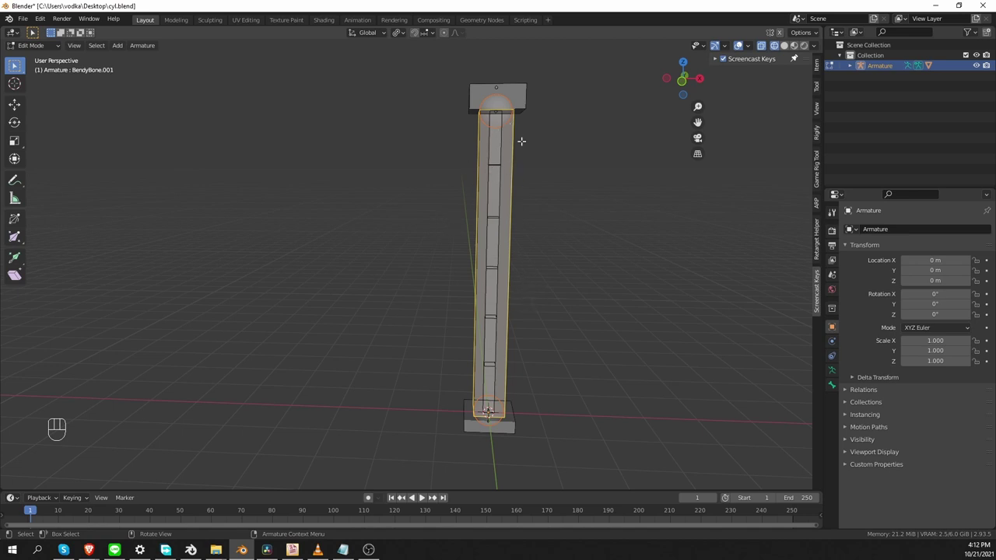
# Step: Subdivide the duplicate bone with 5 cuts into six bones and clear their parent links
pyautogui.rightClick(293, 150)
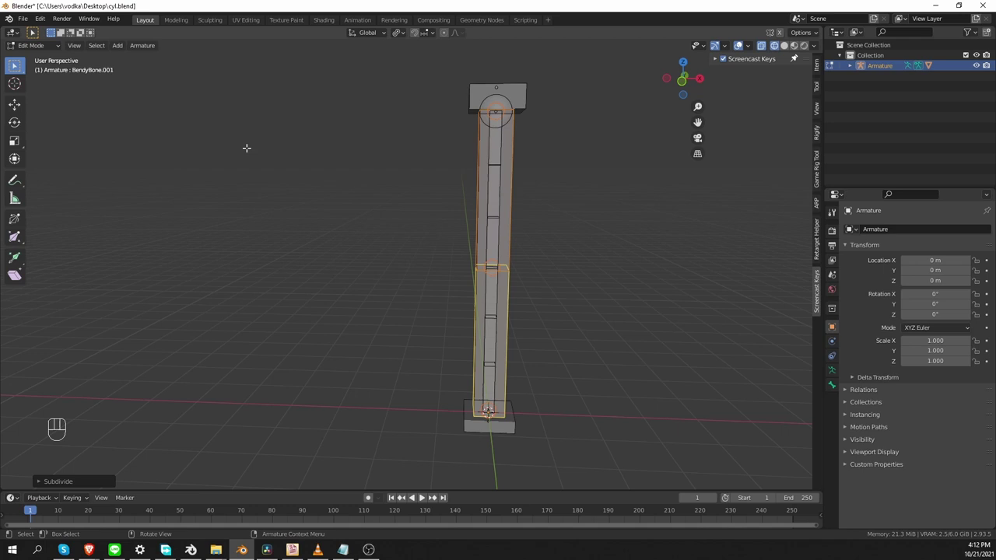
pyautogui.click(39, 483)
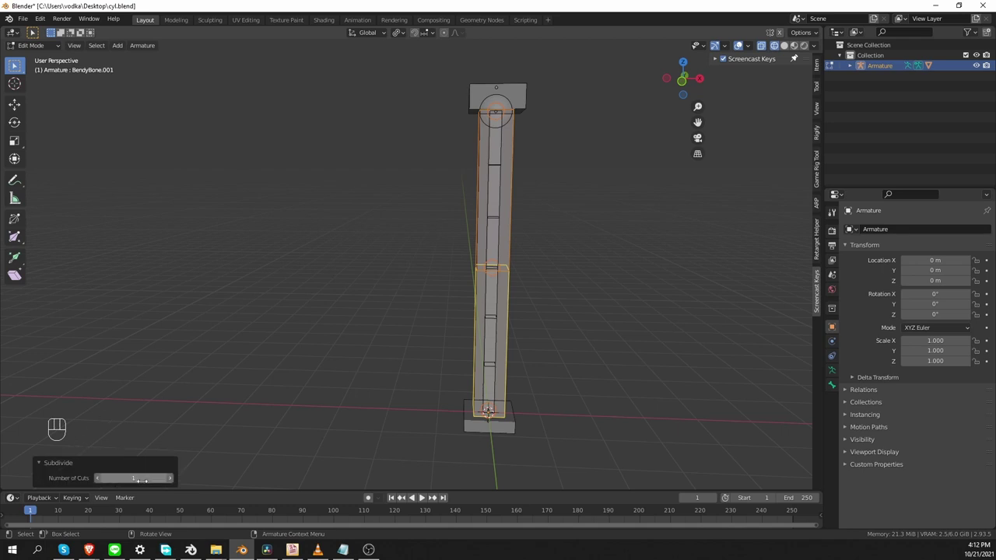
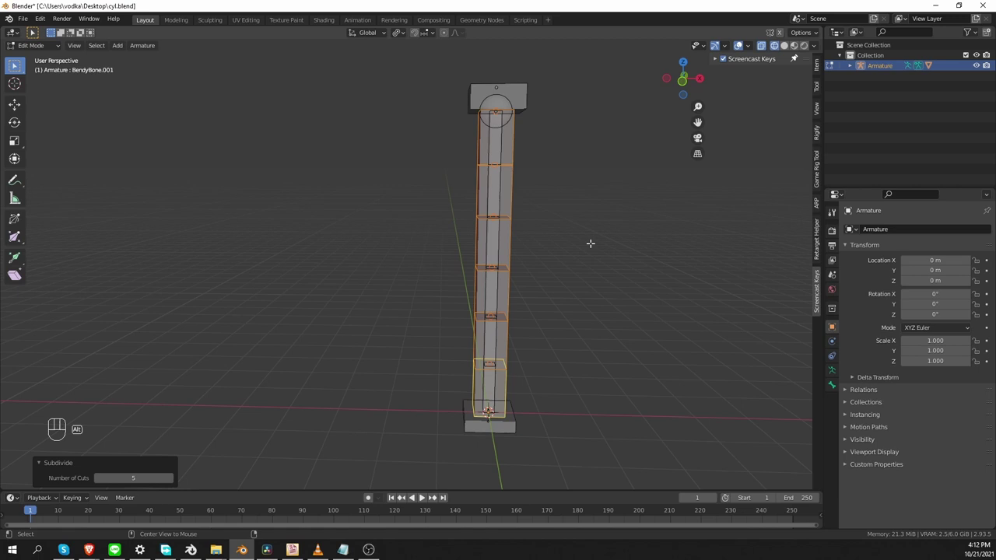
pyautogui.press('alt+p')
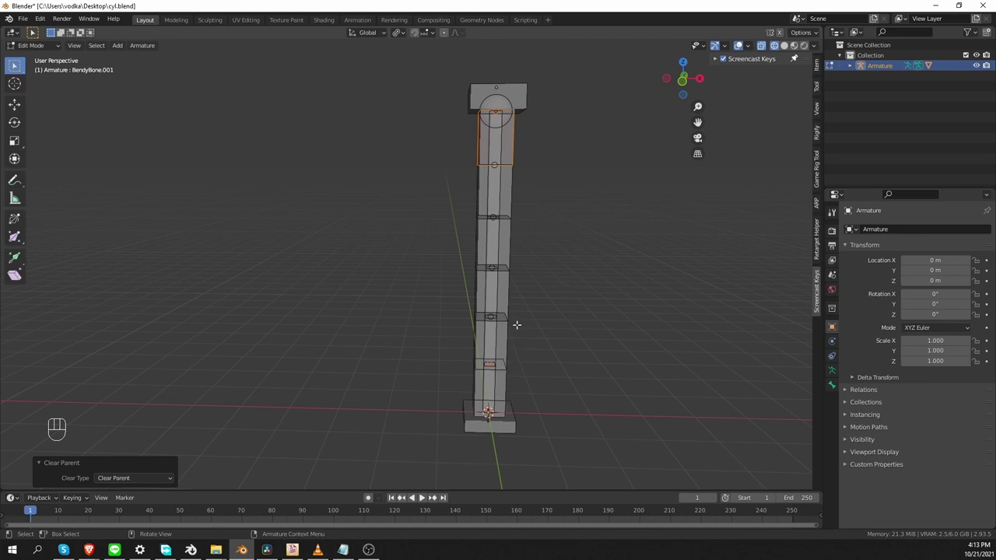
pyautogui.press('Tab')
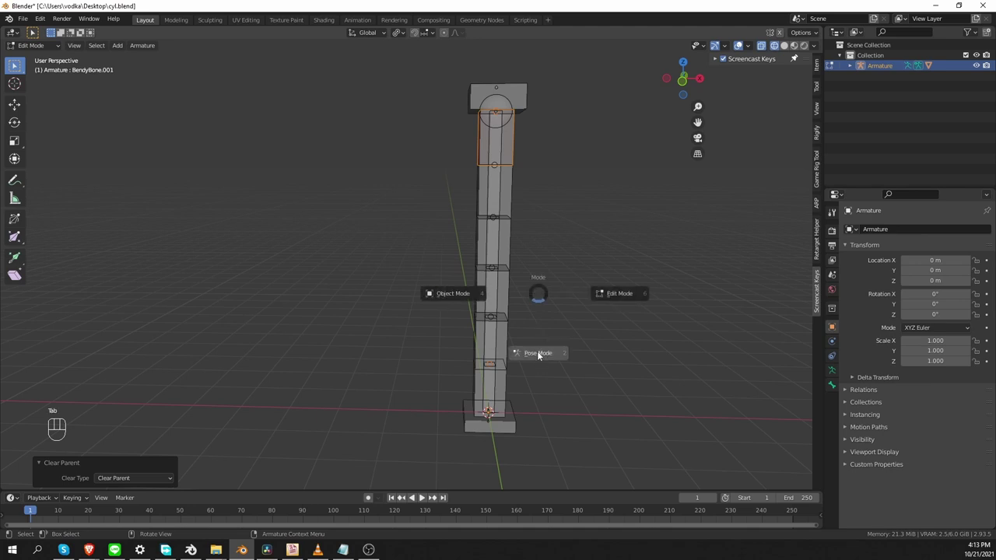
# Step: In Pose Mode, add an Armature constraint to the bottom chain bone targeting the Armature's BendyBone
pyautogui.click(504, 386)
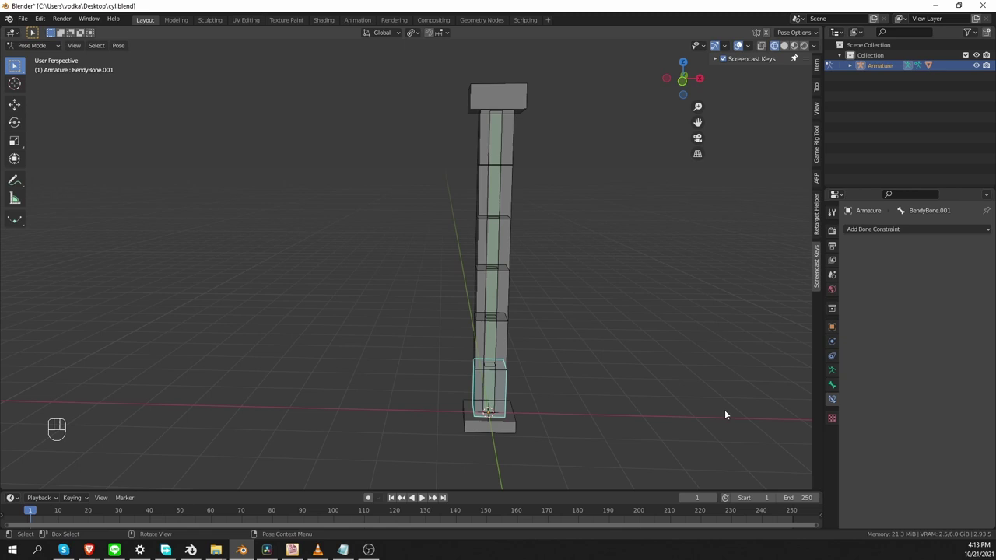
pyautogui.moveTo(878, 234); pyautogui.dragTo(970, 274)
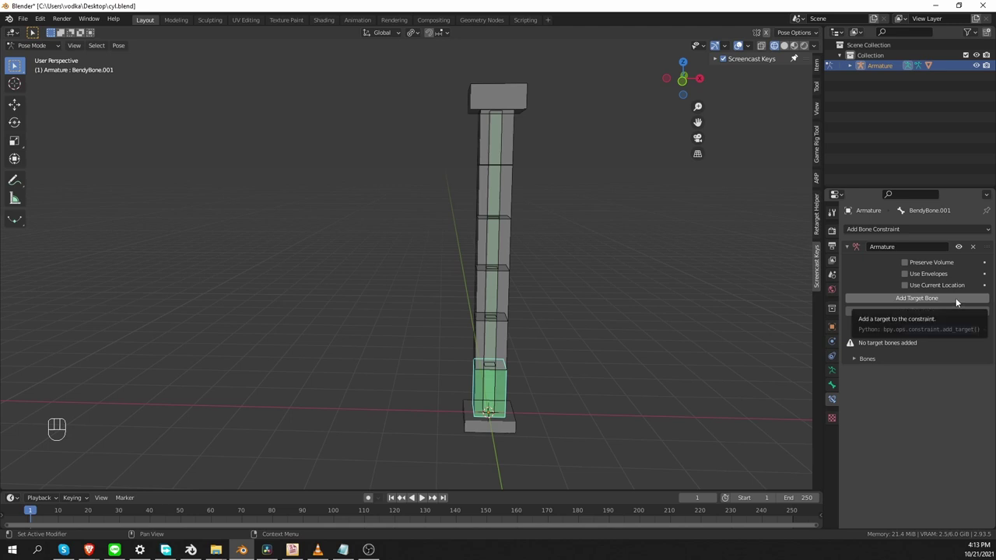
pyautogui.click(958, 301)
pyautogui.click(855, 350)
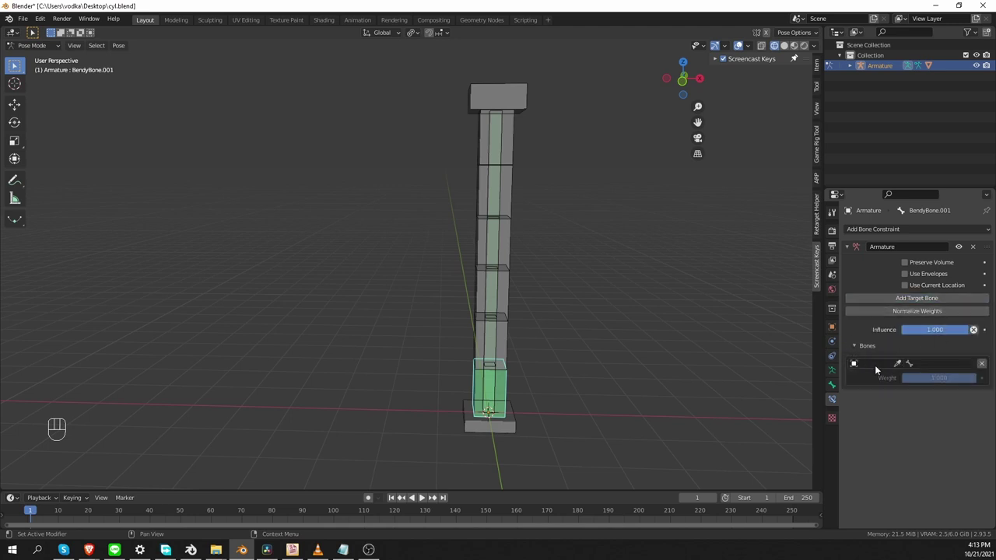
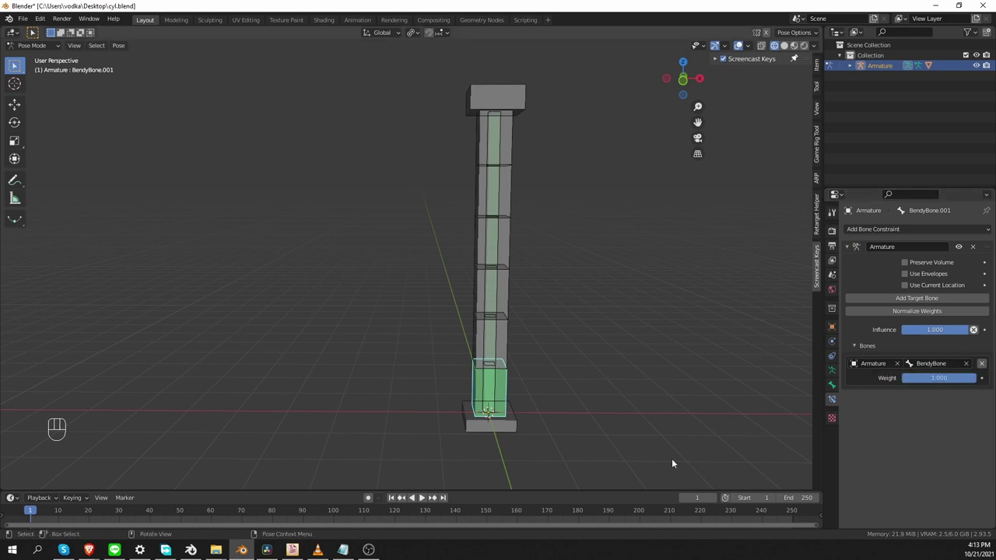
pyautogui.middleClick(663, 456)
# Step: Select the other chain bones then the constrained one and copy the Armature constraint to all of them
pyautogui.press('r')
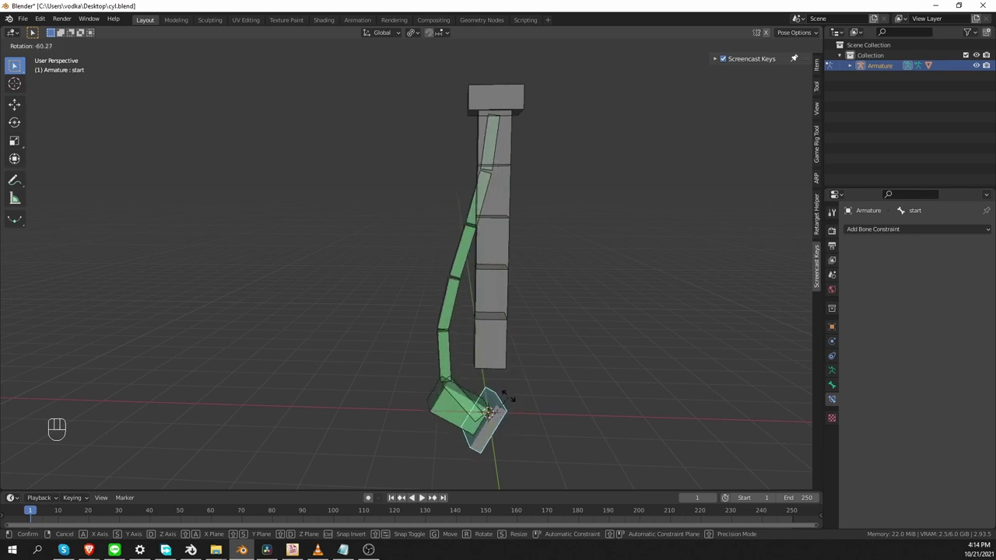
pyautogui.click(518, 140)
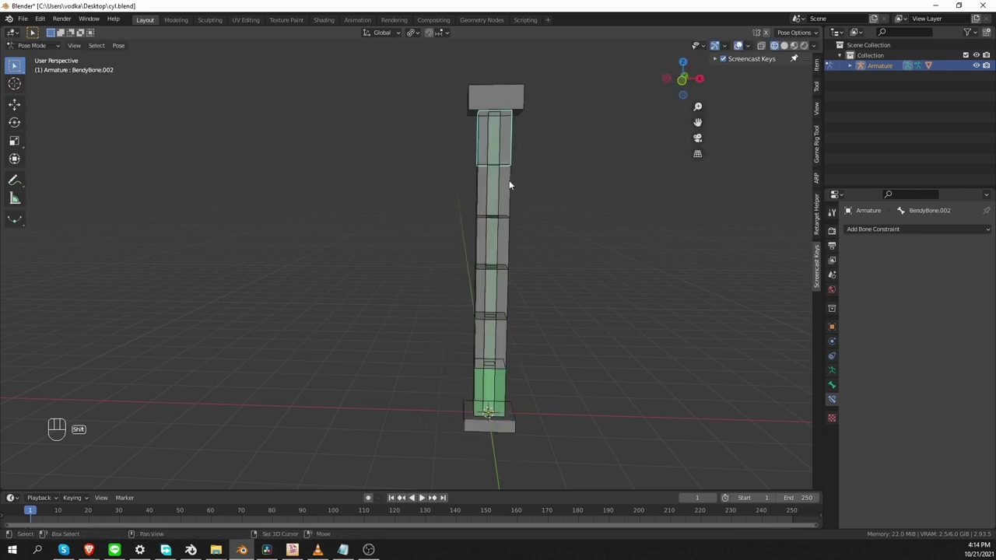
pyautogui.click(512, 309)
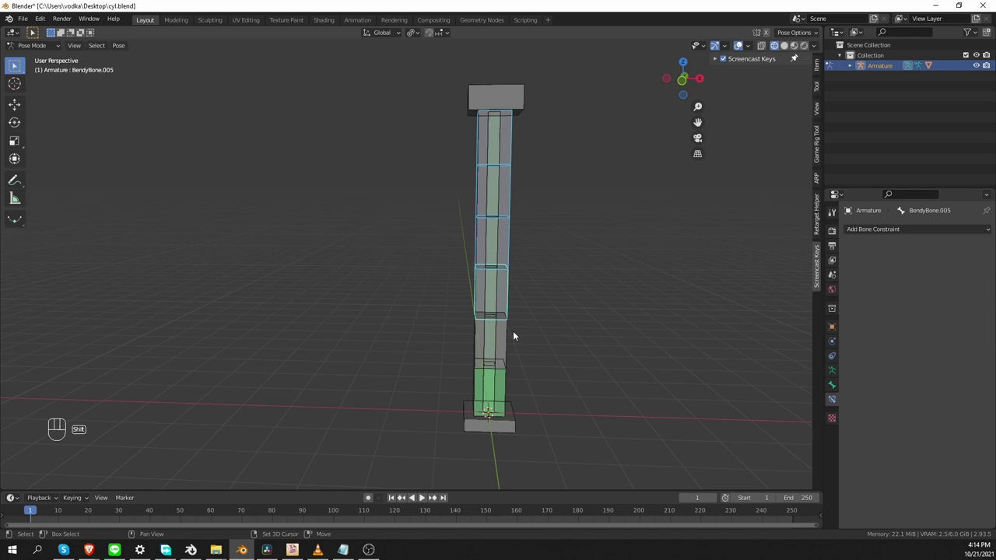
pyautogui.click(512, 337)
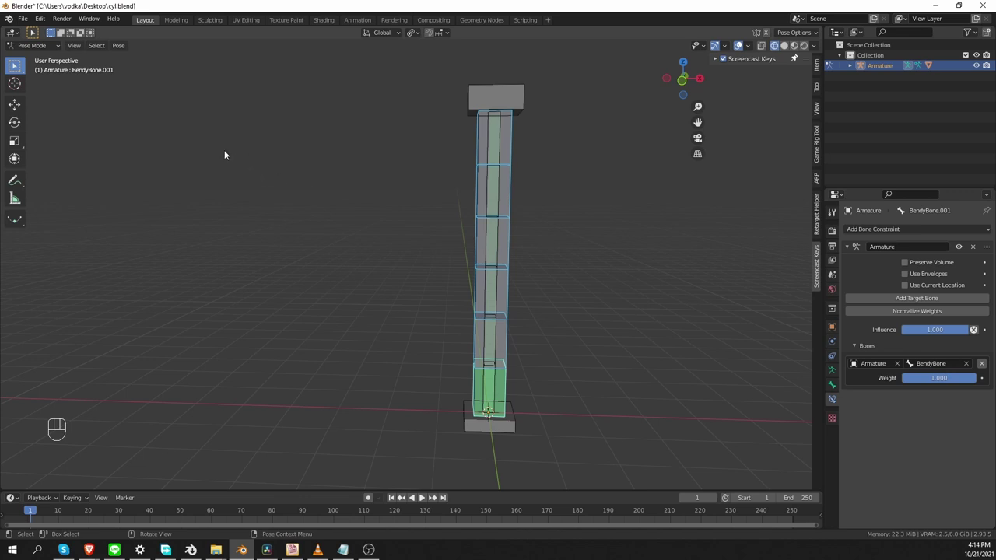
pyautogui.moveTo(120, 56); pyautogui.dragTo(302, 252)
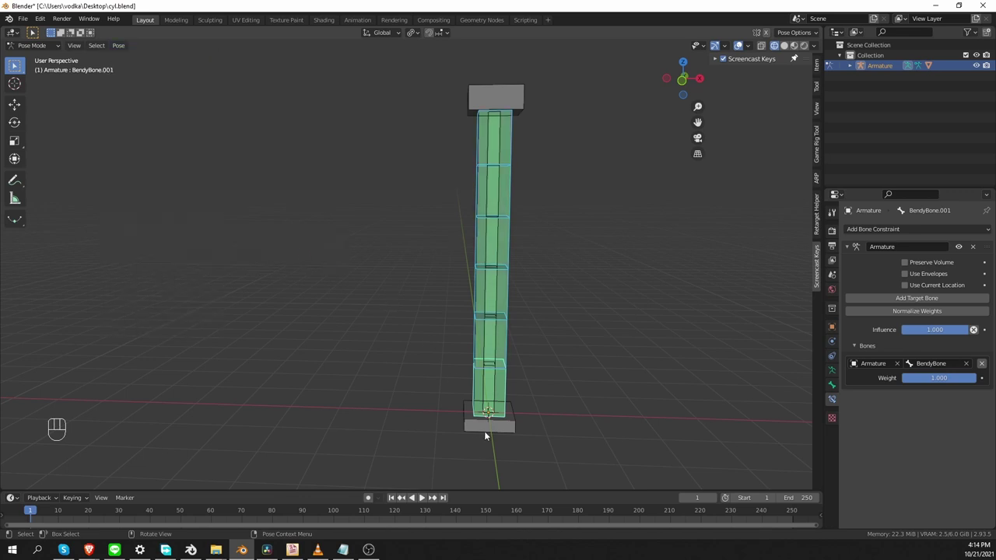
# Step: Move and rotate the End control to check the whole chain curls with the rig
pyautogui.press('r')
pyautogui.press('ctrl+z')
pyautogui.press('g')
pyautogui.press('r')
pyautogui.press('r')
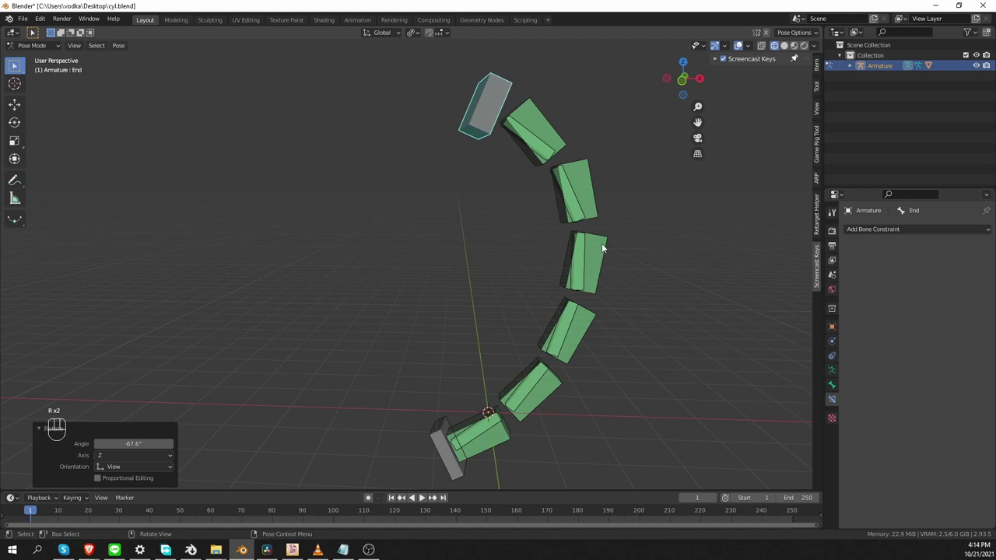
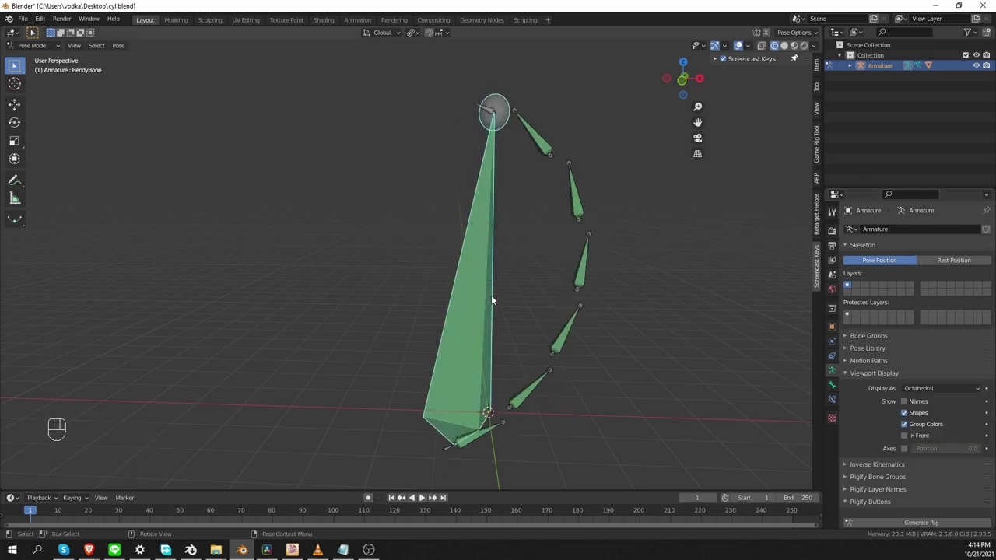
# Step: Move the End control up above the chain so the real bones straighten and follow it
pyautogui.press('h')
pyautogui.press('g')
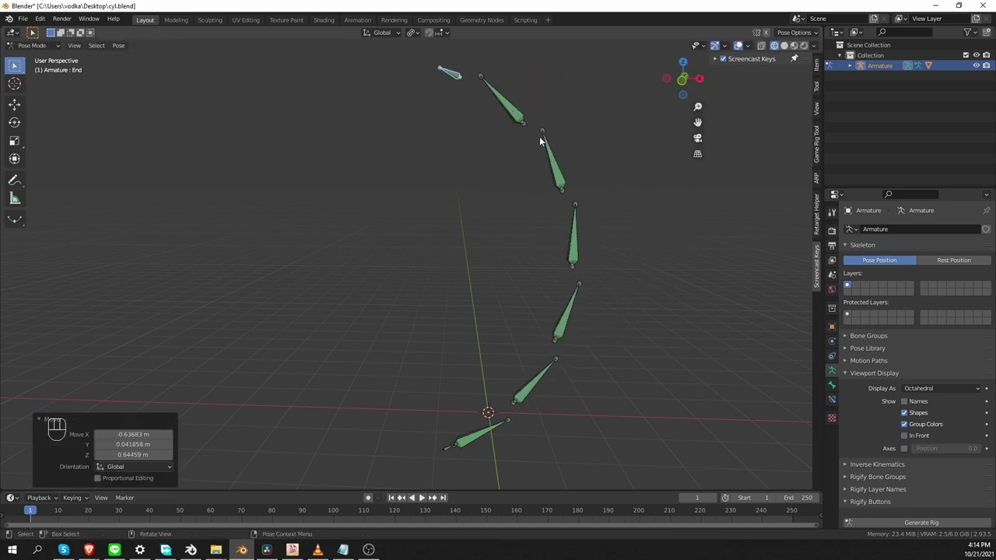
pyautogui.press('g')
pyautogui.press('g')
pyautogui.press('r')
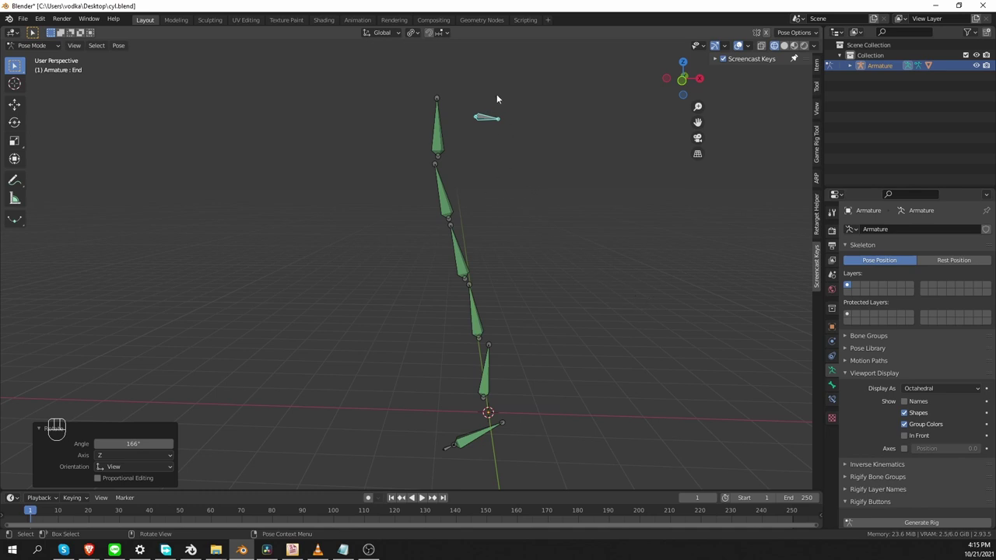
pyautogui.middleClick(483, 159)
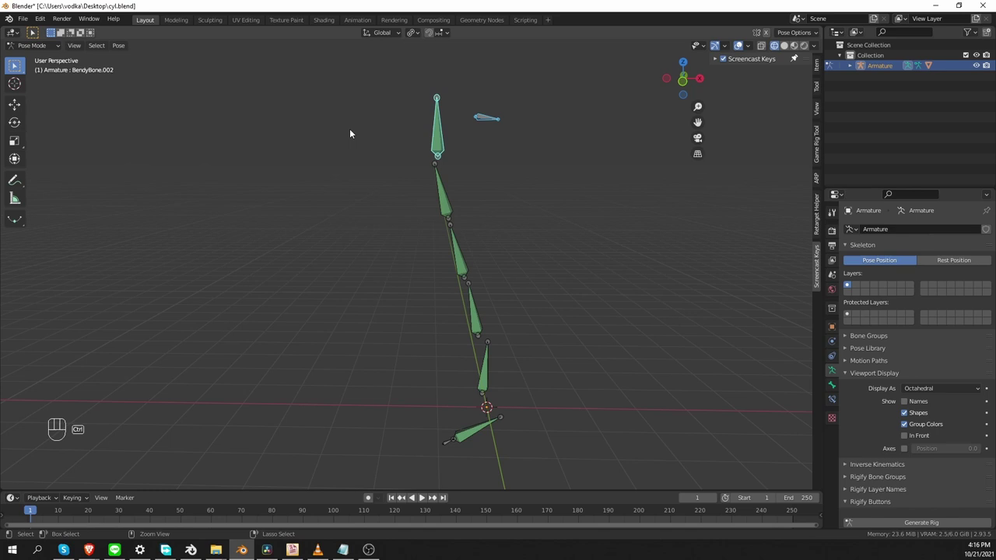
# Step: Add a Damped Track constraint to each chain bone targeting the next bone up, pair by pair
pyautogui.press('ctrl+shift+c')
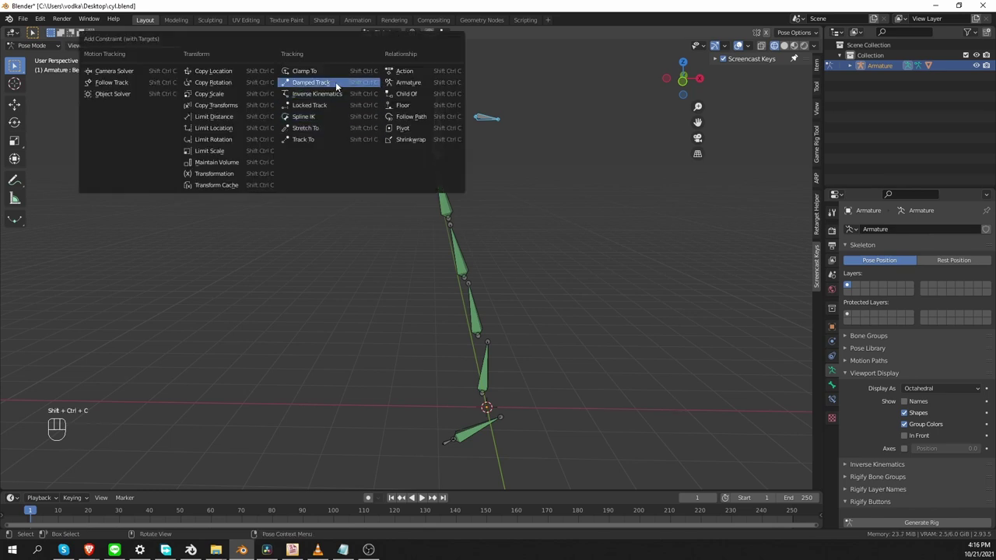
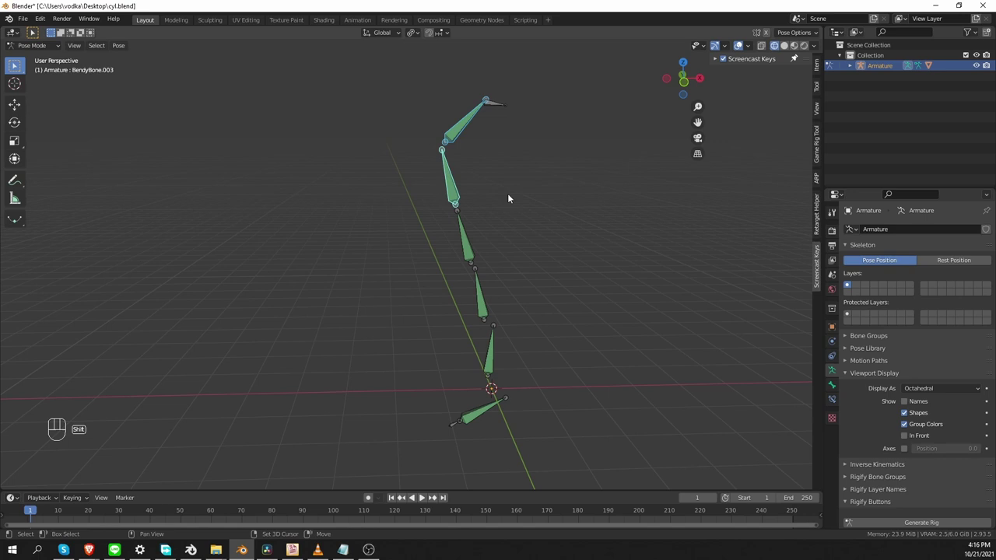
pyautogui.press('ctrl+shift+c')
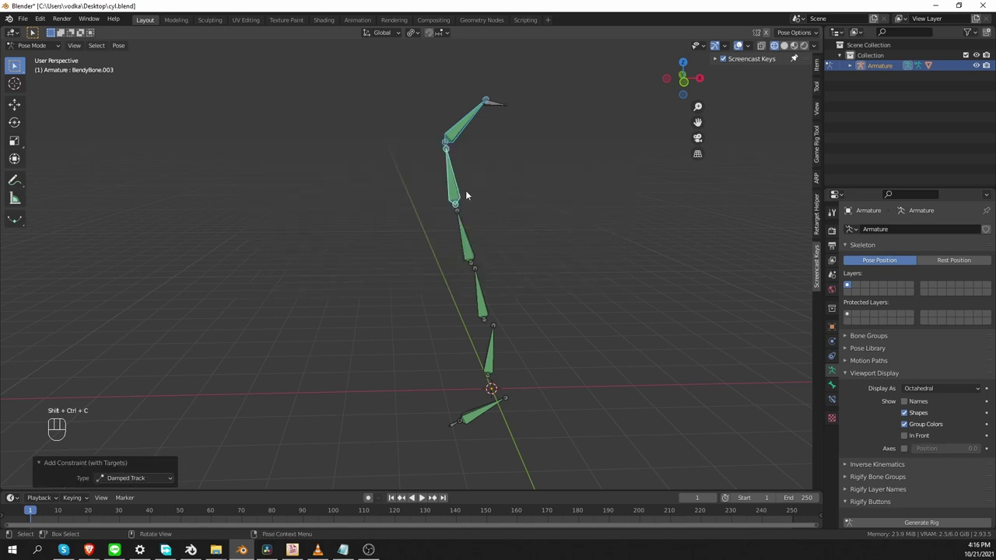
pyautogui.moveTo(451, 177); pyautogui.dragTo(454, 195)
pyautogui.click(459, 236)
pyautogui.press('ctrl+shift+c')
pyautogui.click(477, 252)
pyautogui.click(487, 288)
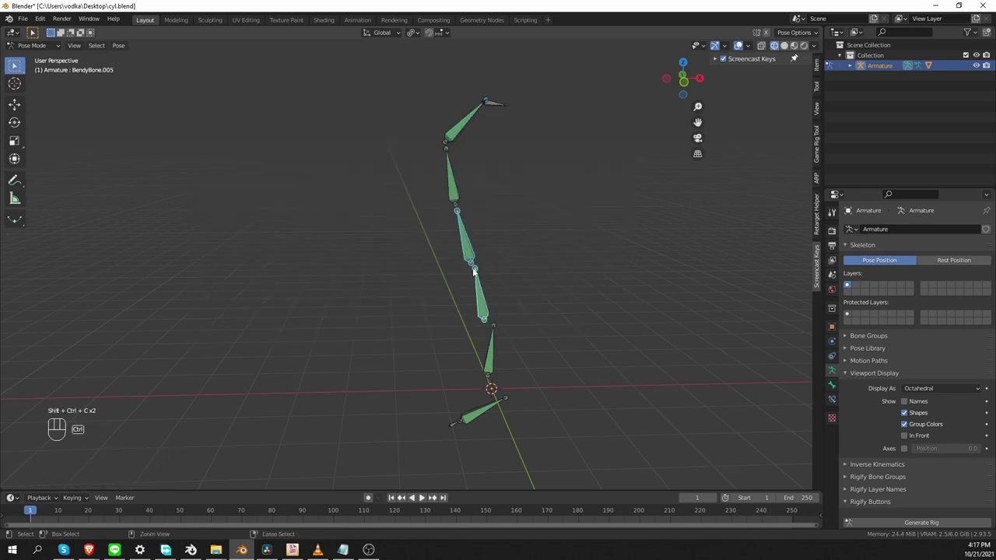
pyautogui.press('ctrl+shift+c')
pyautogui.click(488, 304)
pyautogui.press('ctrl+shift+c')
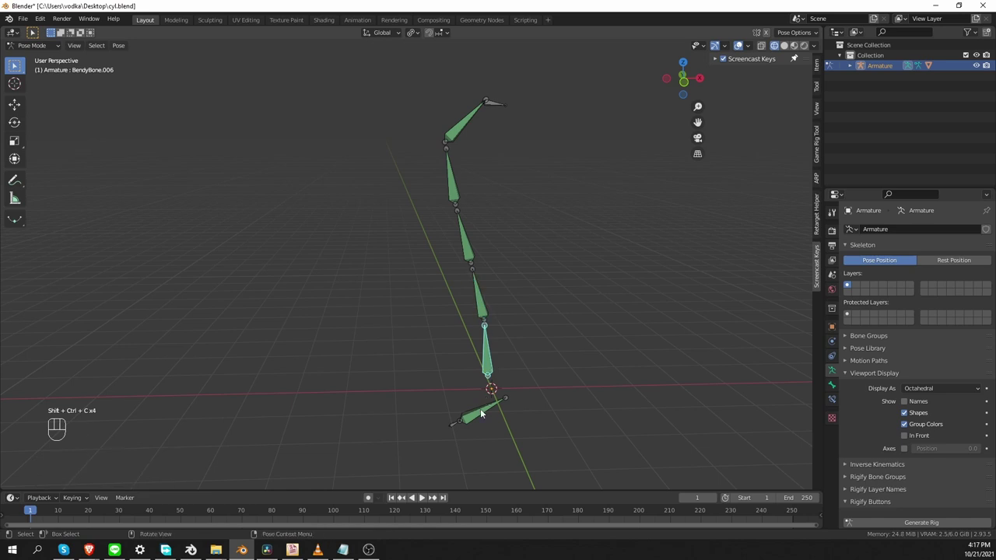
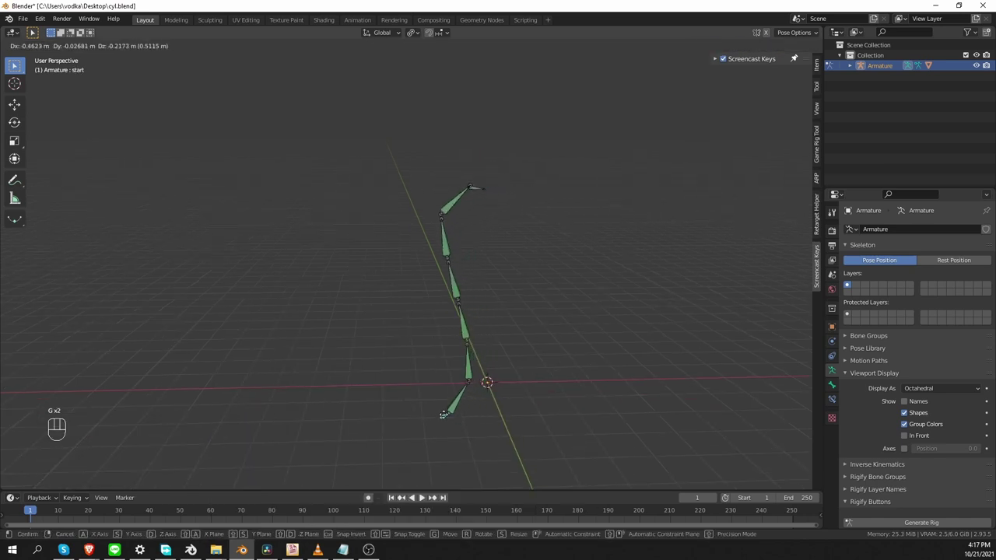
# Step: Move the start and End controls to sweep the chain into a tall S-shaped curve
pyautogui.press('g')
pyautogui.press('g')
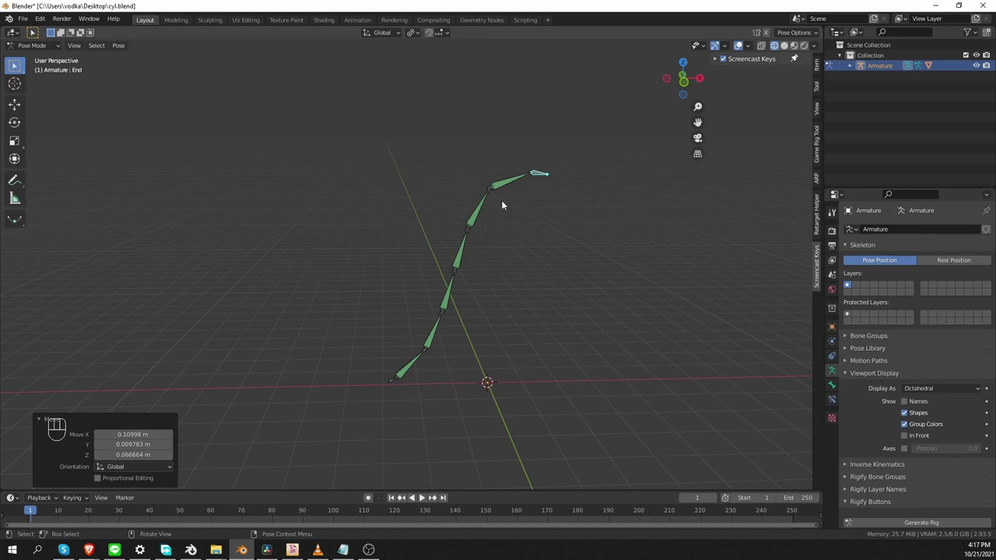
# Step: Show BendyBone.001's constraints — Armature, Damped Track and Limit Scale with minimum Y enabled
pyautogui.click(437, 332)
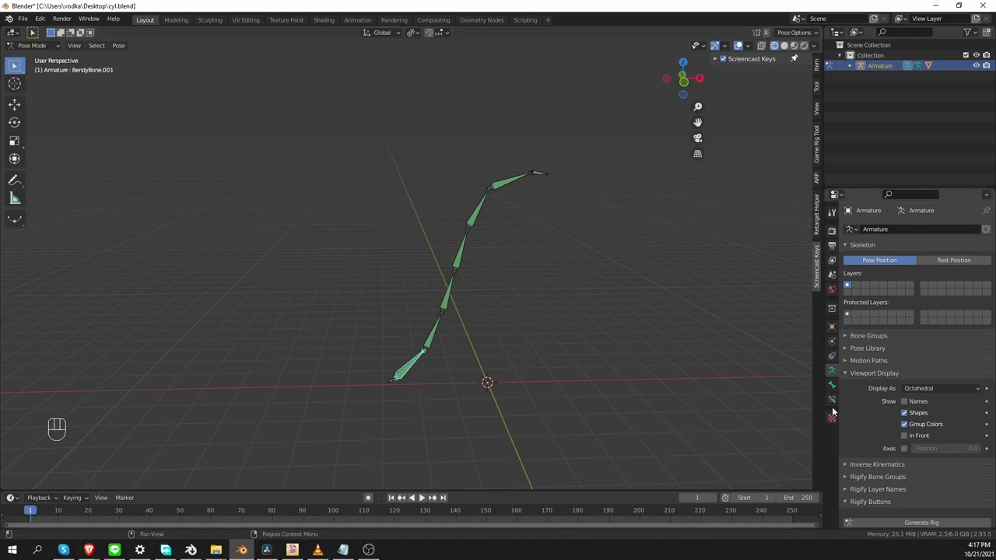
pyautogui.click(832, 402)
pyautogui.moveTo(871, 243); pyautogui.dragTo(835, 344)
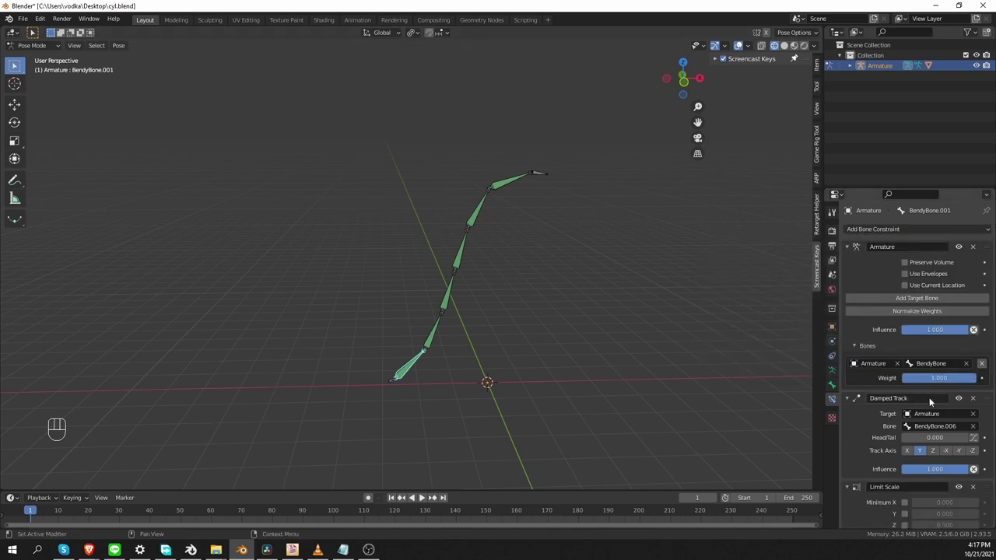
pyautogui.click(908, 424)
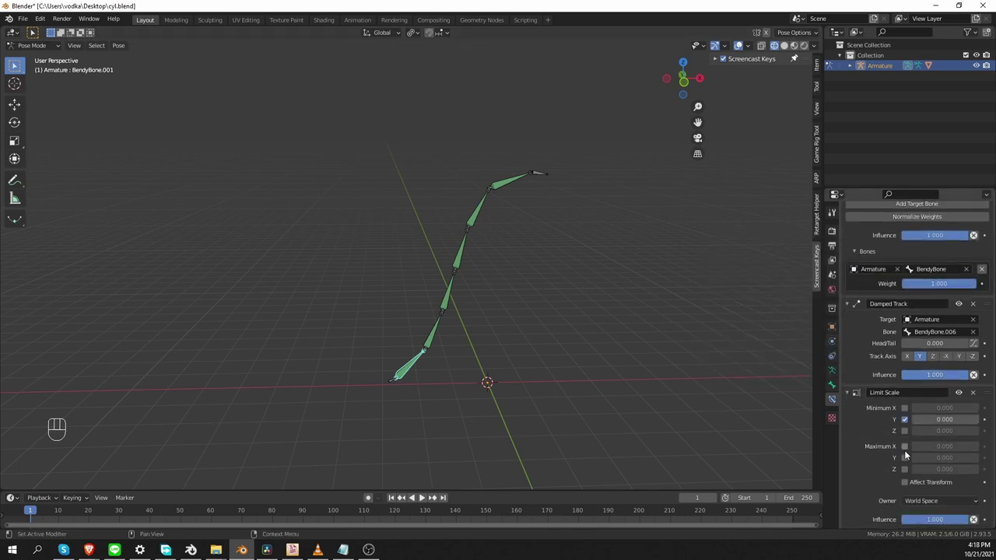
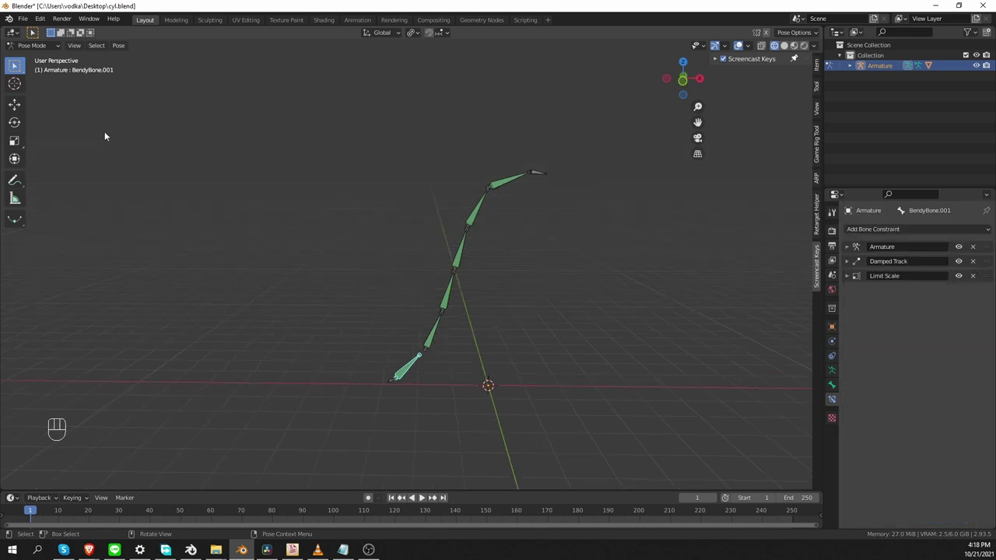
# Step: Enable the Copy Attributes Menu add-on in Preferences and close the window
pyautogui.moveTo(41, 19); pyautogui.dragTo(69, 178)
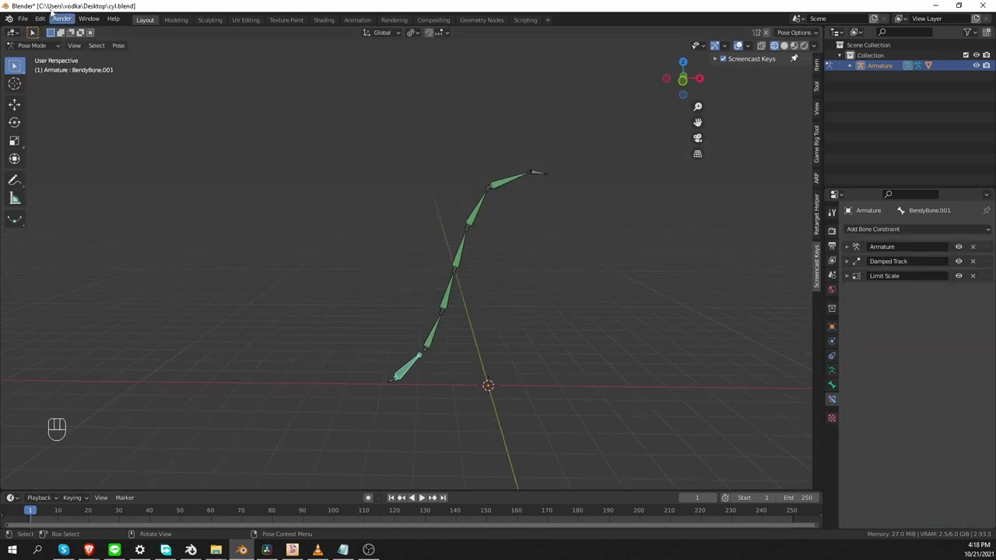
pyautogui.moveTo(38, 21); pyautogui.dragTo(101, 175)
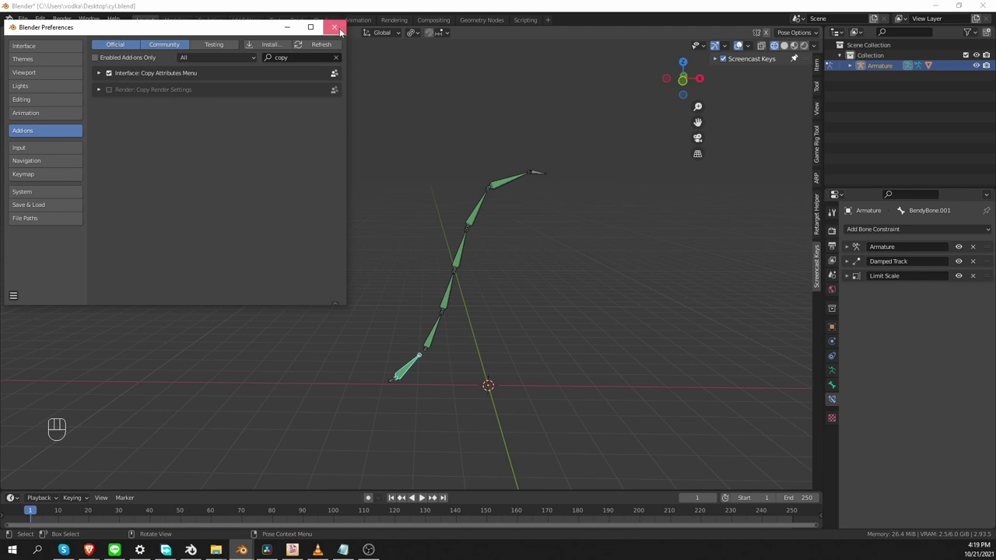
pyautogui.click(467, 264)
# Step: Select the chain bones so they can receive the copied constraints
pyautogui.click(456, 298)
pyautogui.click(443, 331)
pyautogui.click(409, 373)
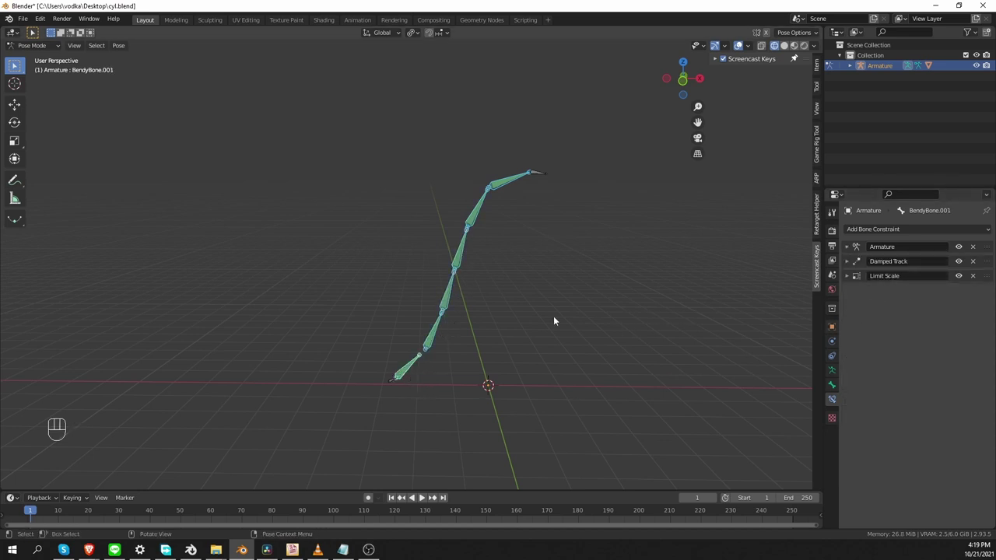
# Step: Copy BendyBone.001's constraints to the selected chain bones and unhide everything
pyautogui.press('ctrl+c')
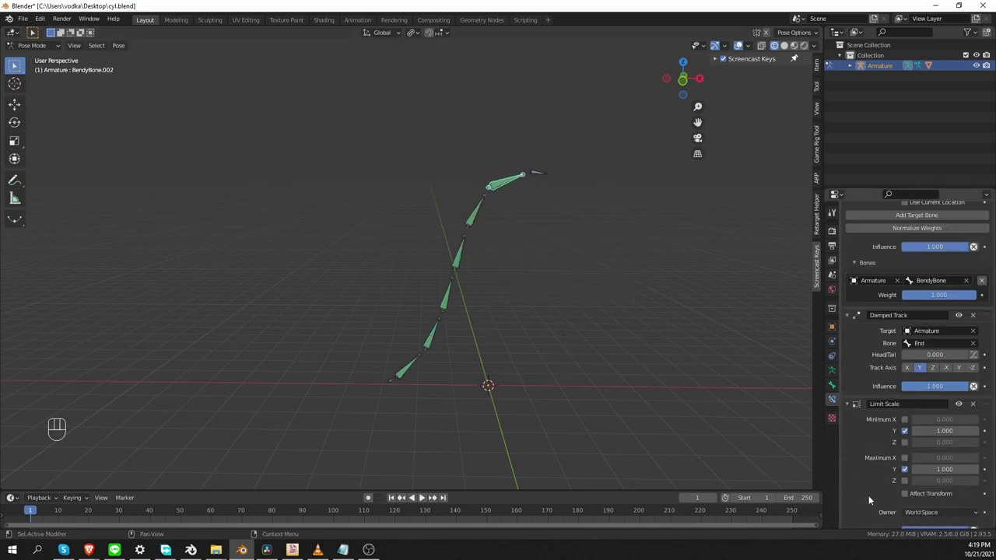
pyautogui.moveTo(483, 210); pyautogui.dragTo(483, 221)
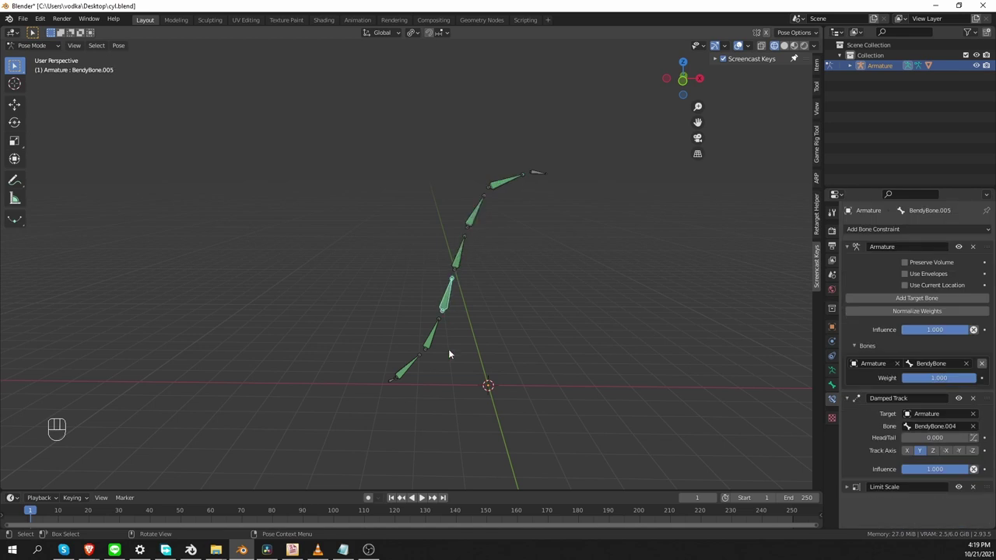
pyautogui.press('alt+h')
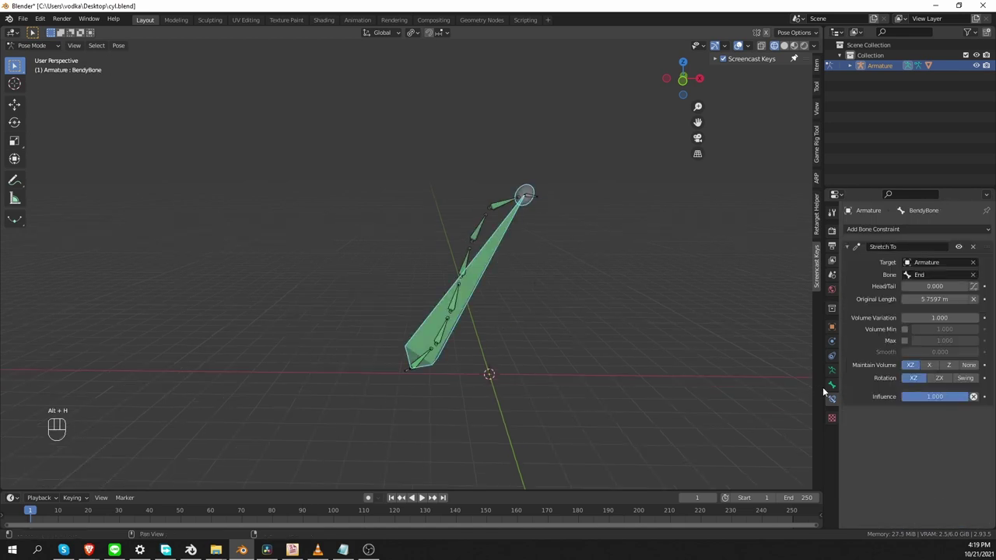
pyautogui.moveTo(923, 394); pyautogui.dragTo(934, 426)
# Step: Move the End control to test the bend and set the armature to display as B-Bone
pyautogui.moveTo(535, 196); pyautogui.dragTo(536, 209)
pyautogui.press('h')
pyautogui.press('ctrl+z')
pyautogui.press('g')
pyautogui.click(407, 370)
# Step: Create a new bone group with colour set 09 Theme so the chain bones draw yellow
pyautogui.press('g')
pyautogui.press('r')
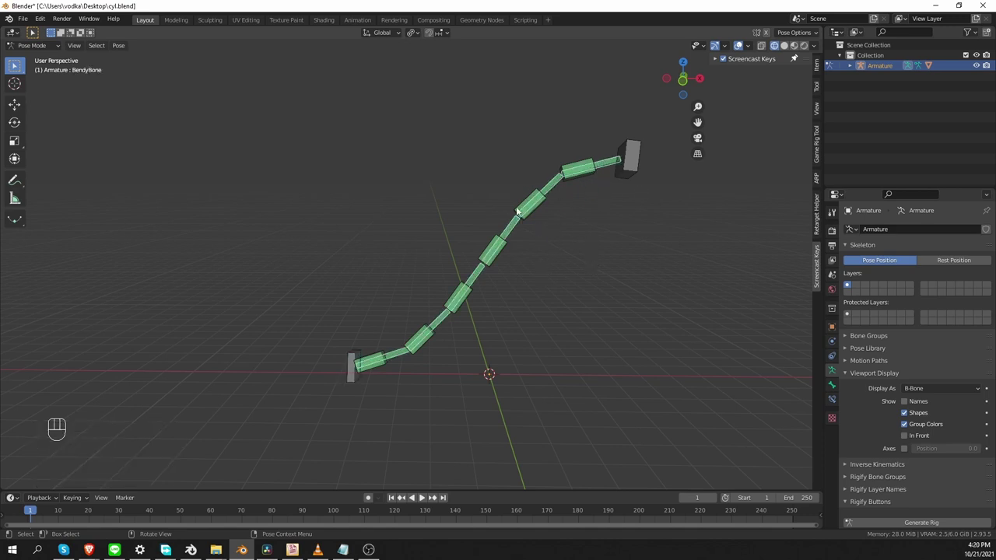
pyautogui.click(872, 341)
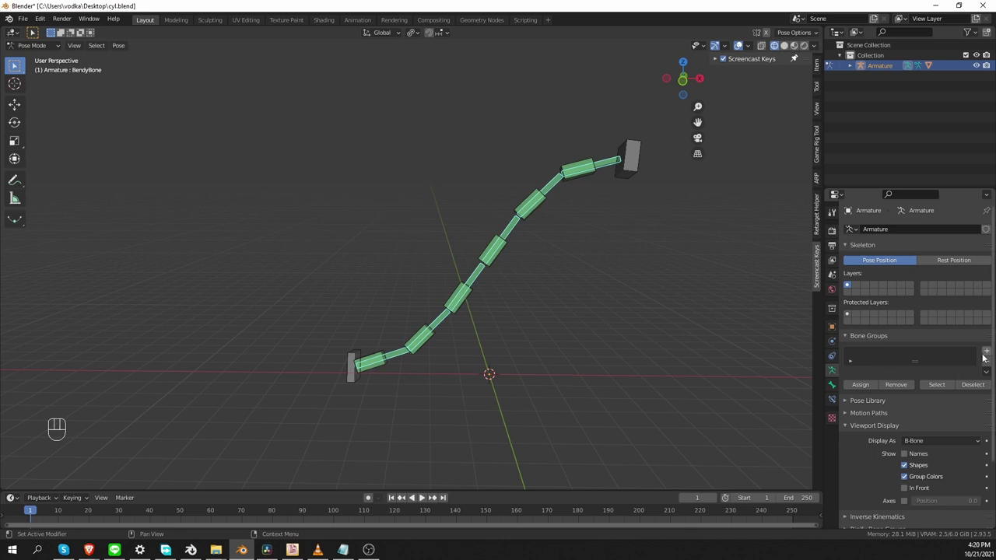
pyautogui.click(991, 353)
pyautogui.moveTo(876, 418); pyautogui.dragTo(839, 395)
pyautogui.click(866, 425)
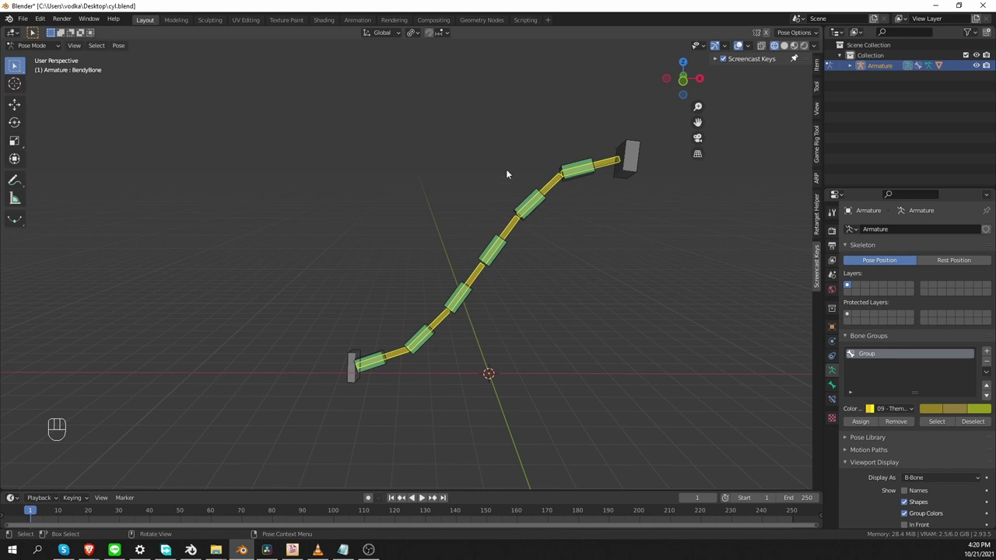